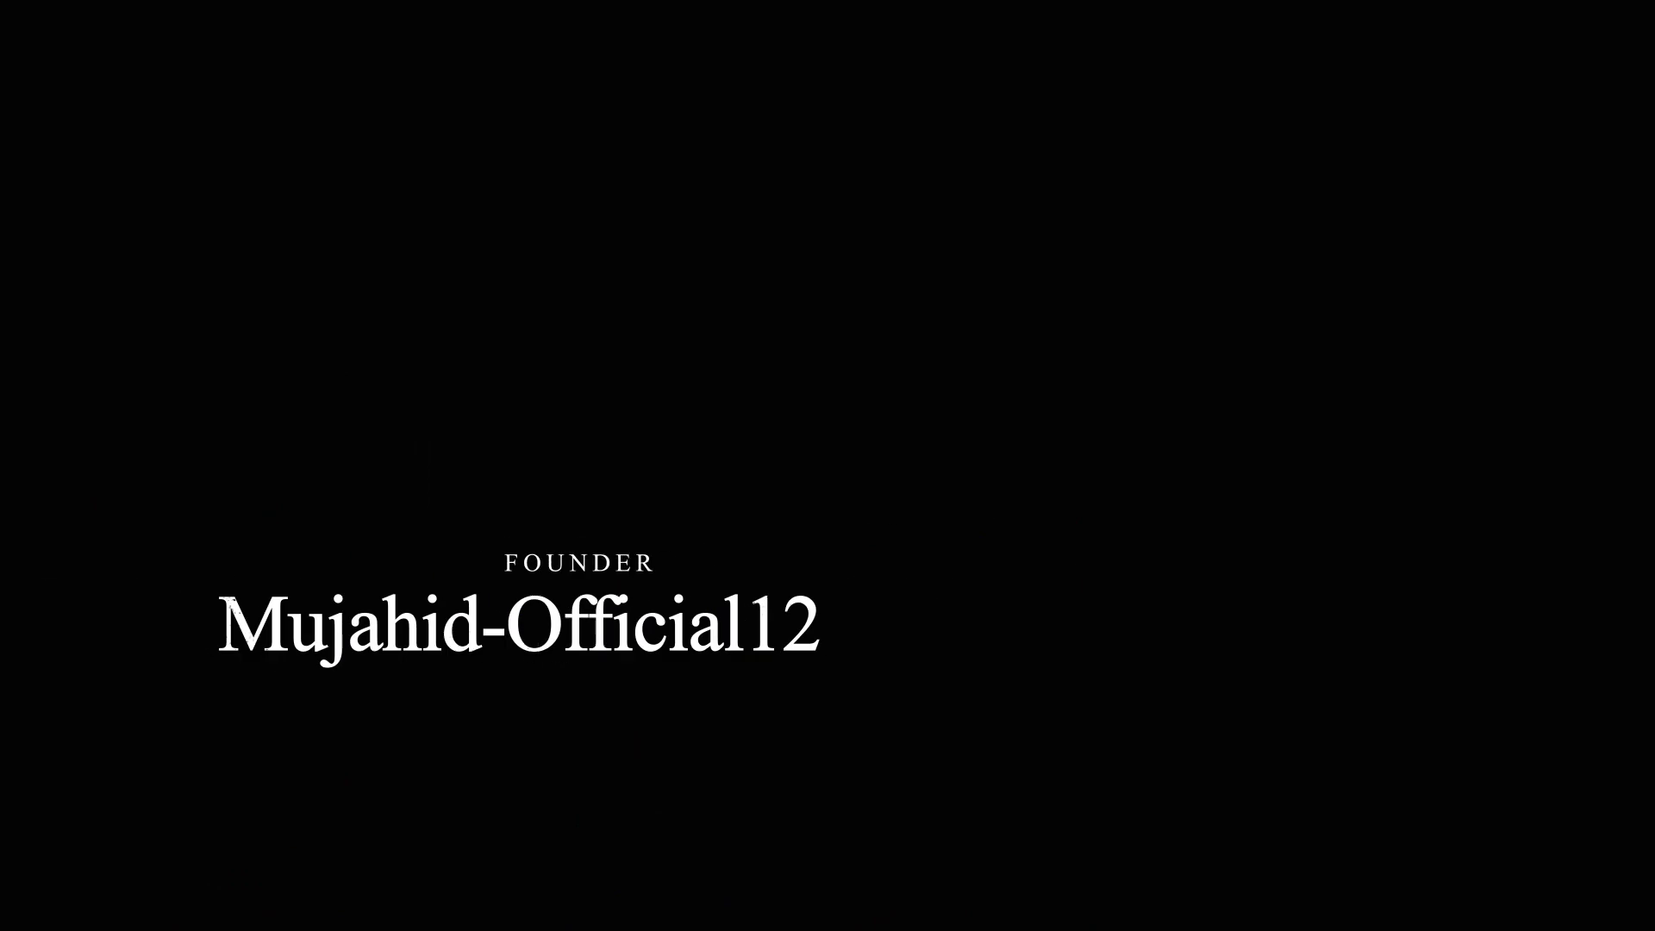
Type sample keystrokes 'FDHKLH677889' plus Up, Right, Down arrows twice on the desktop
{"action": "type", "text": "FDHKLH677889"}
{"action": "key", "text": "Up"}
{"action": "key", "text": "Right"}
{"action": "key", "text": "Down"}
{"action": "left_click", "coordinate": [1138, 256]}
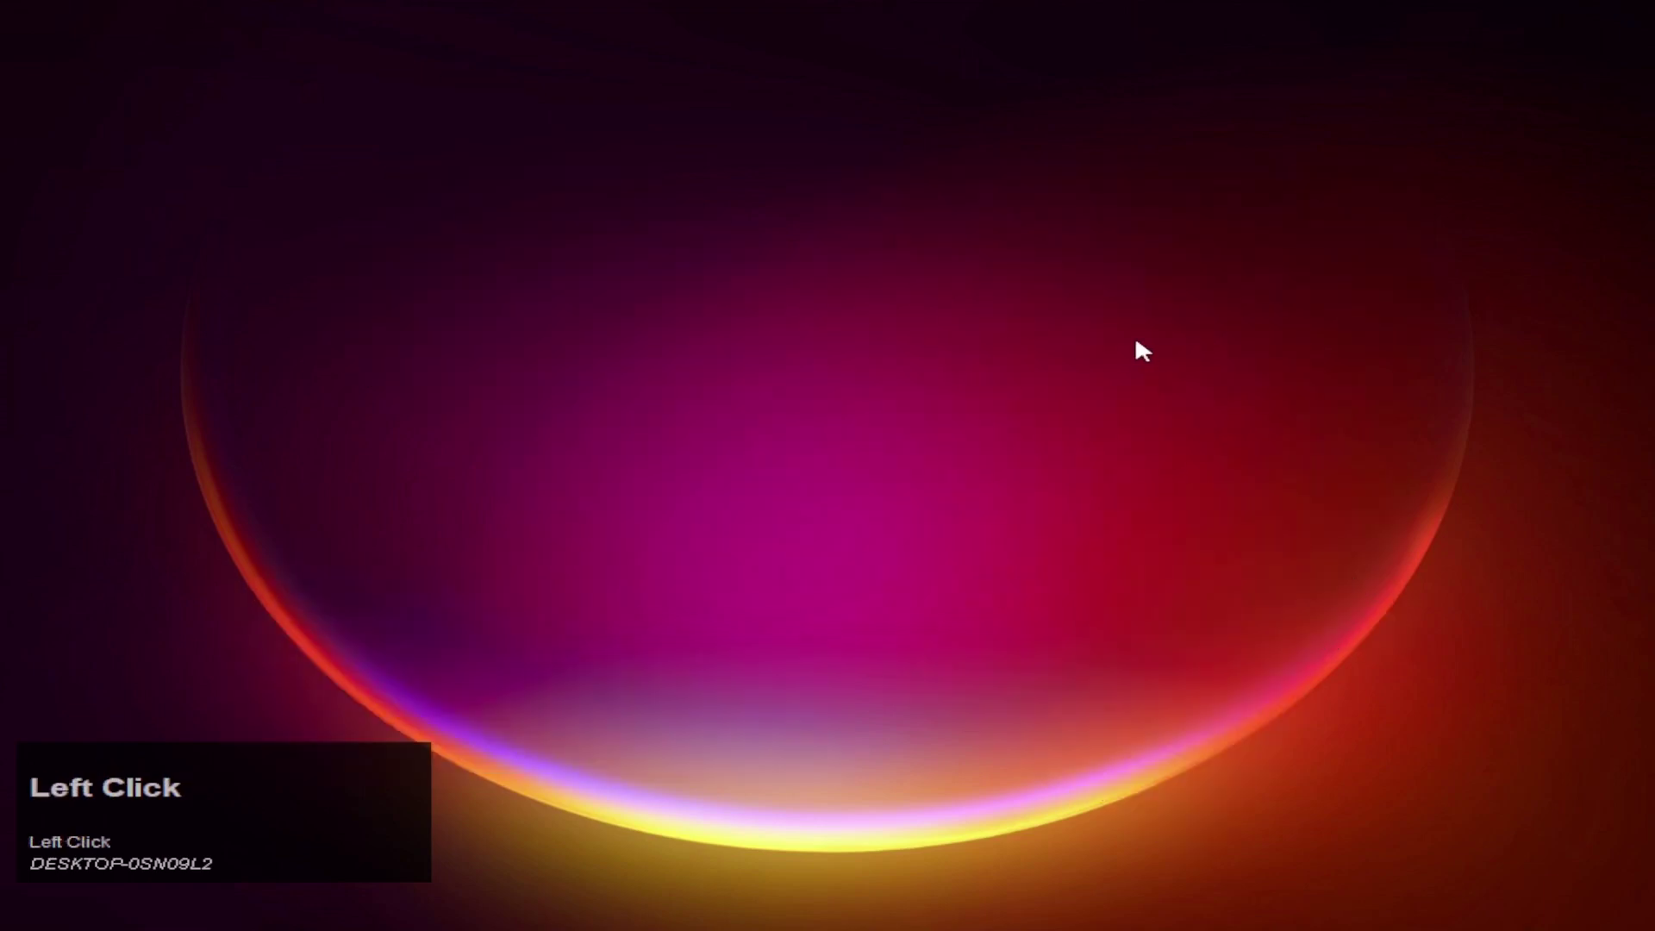
{"action": "type", "text": "FDHKLH677889"}
{"action": "key", "text": "Up"}
{"action": "key", "text": "Right"}
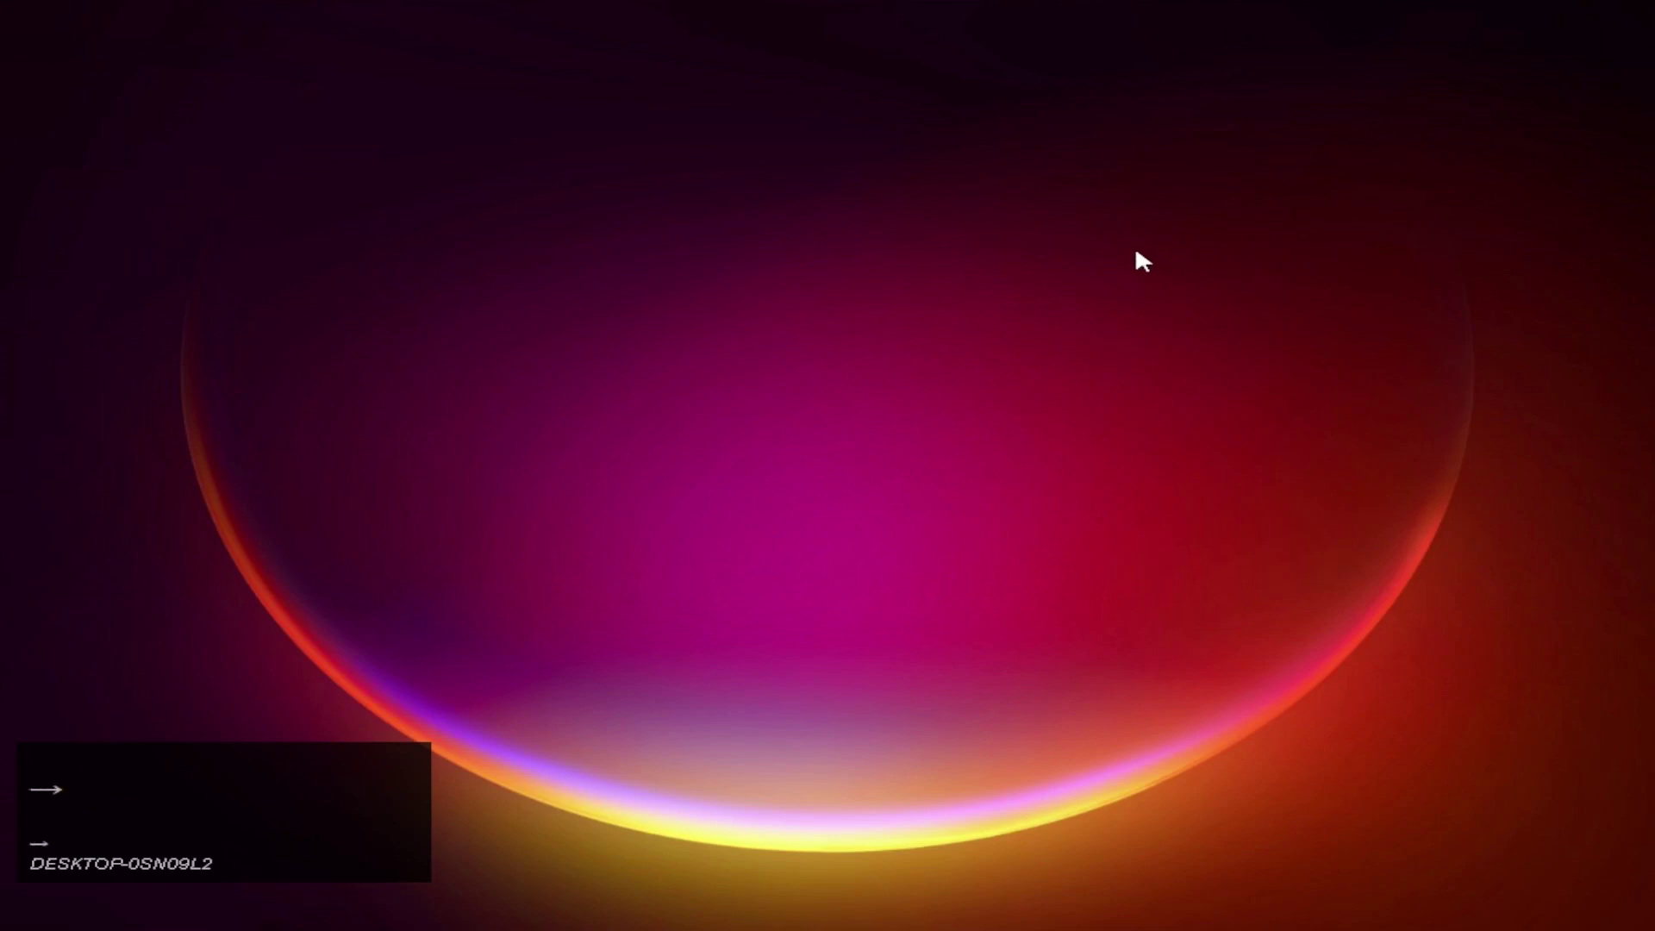
{"action": "key", "text": "Down"}
{"action": "left_click", "coordinate": [1138, 256]}
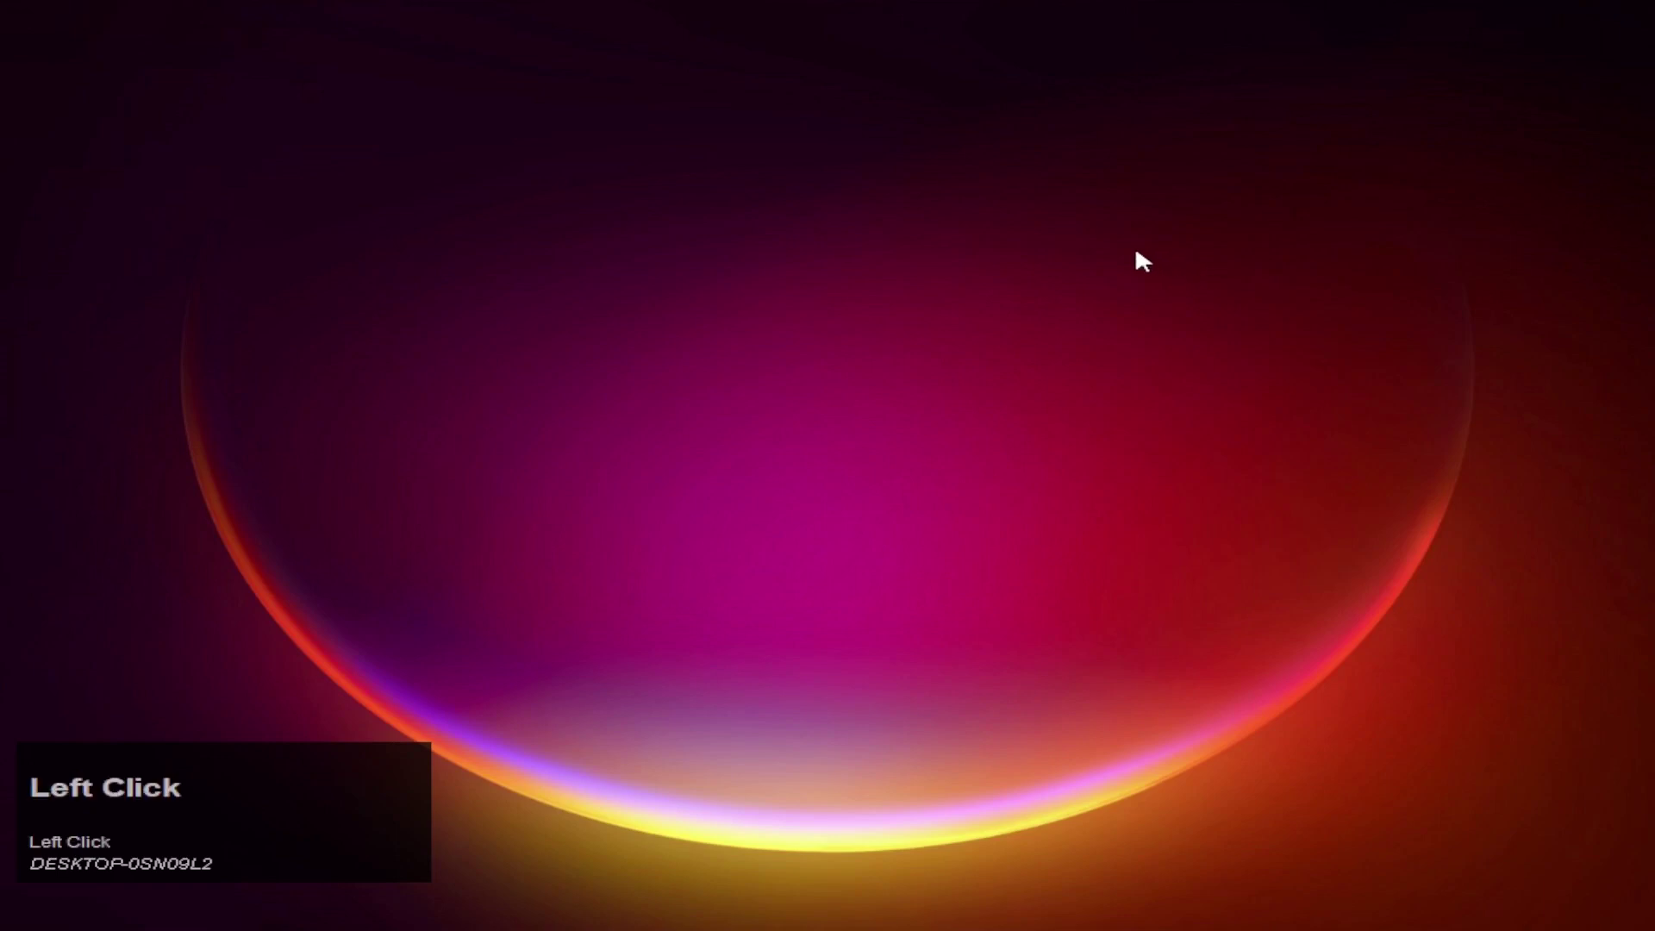
{"action": "scroll", "scroll_direction": "down", "scroll_amount": 3}
Type 'hjgfh', then open and dismiss the desktop shortcut menu twice
{"action": "type", "text": "hjgfh"}
{"action": "right_click", "coordinate": [989, 119]}
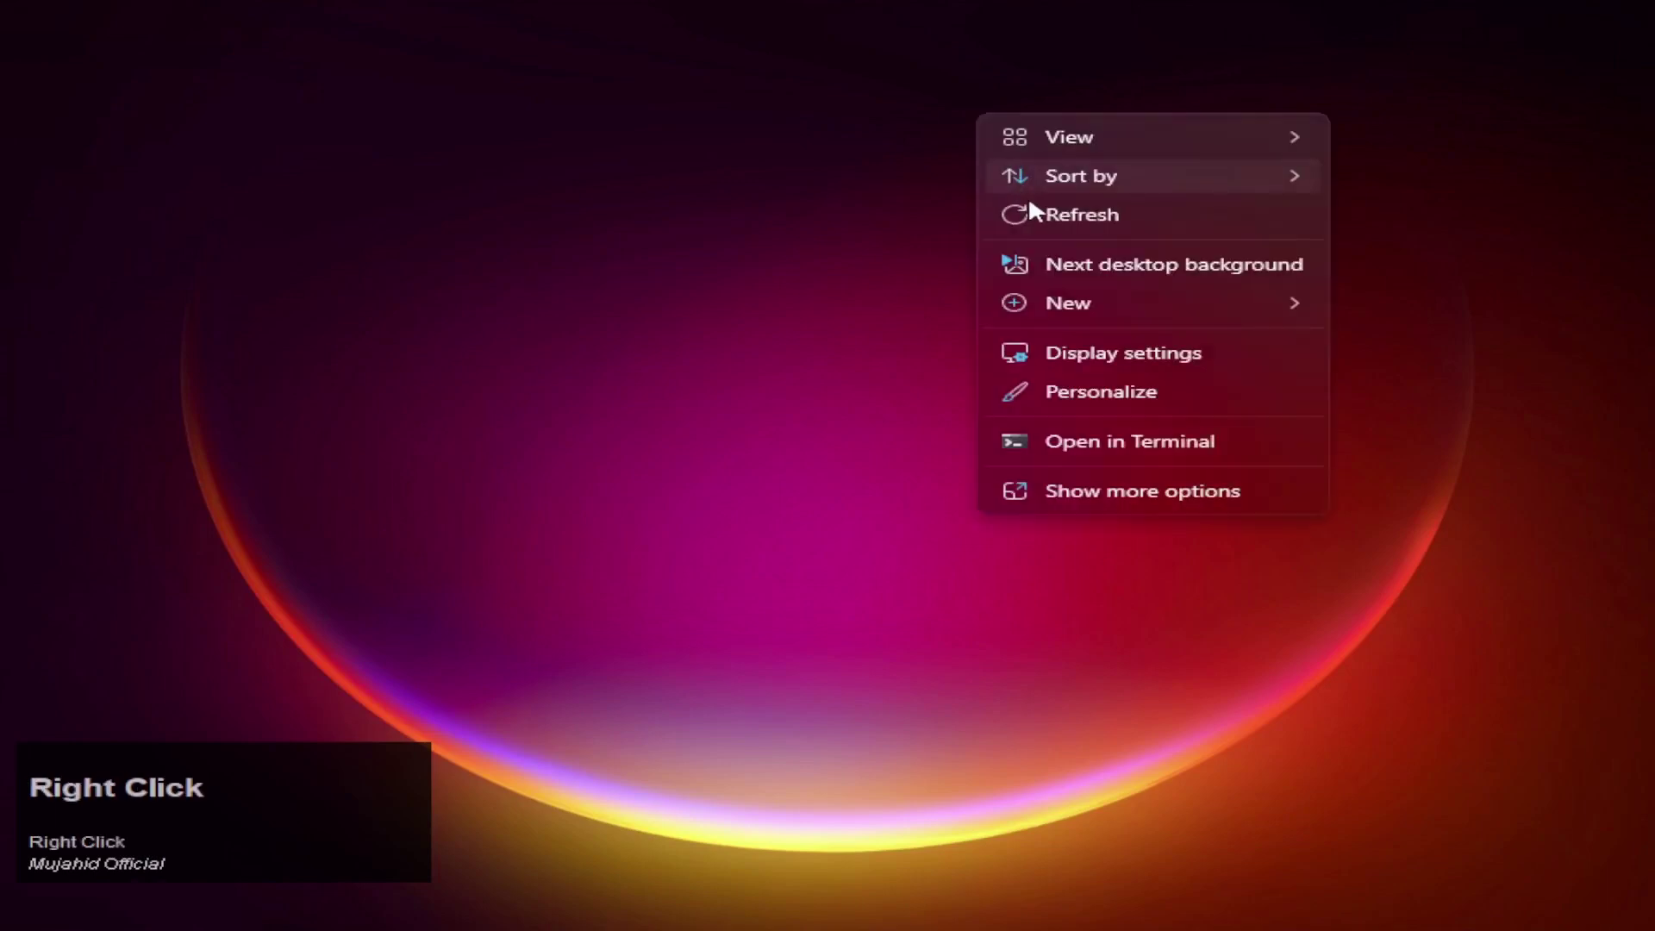
{"action": "left_click", "coordinate": [1048, 220]}
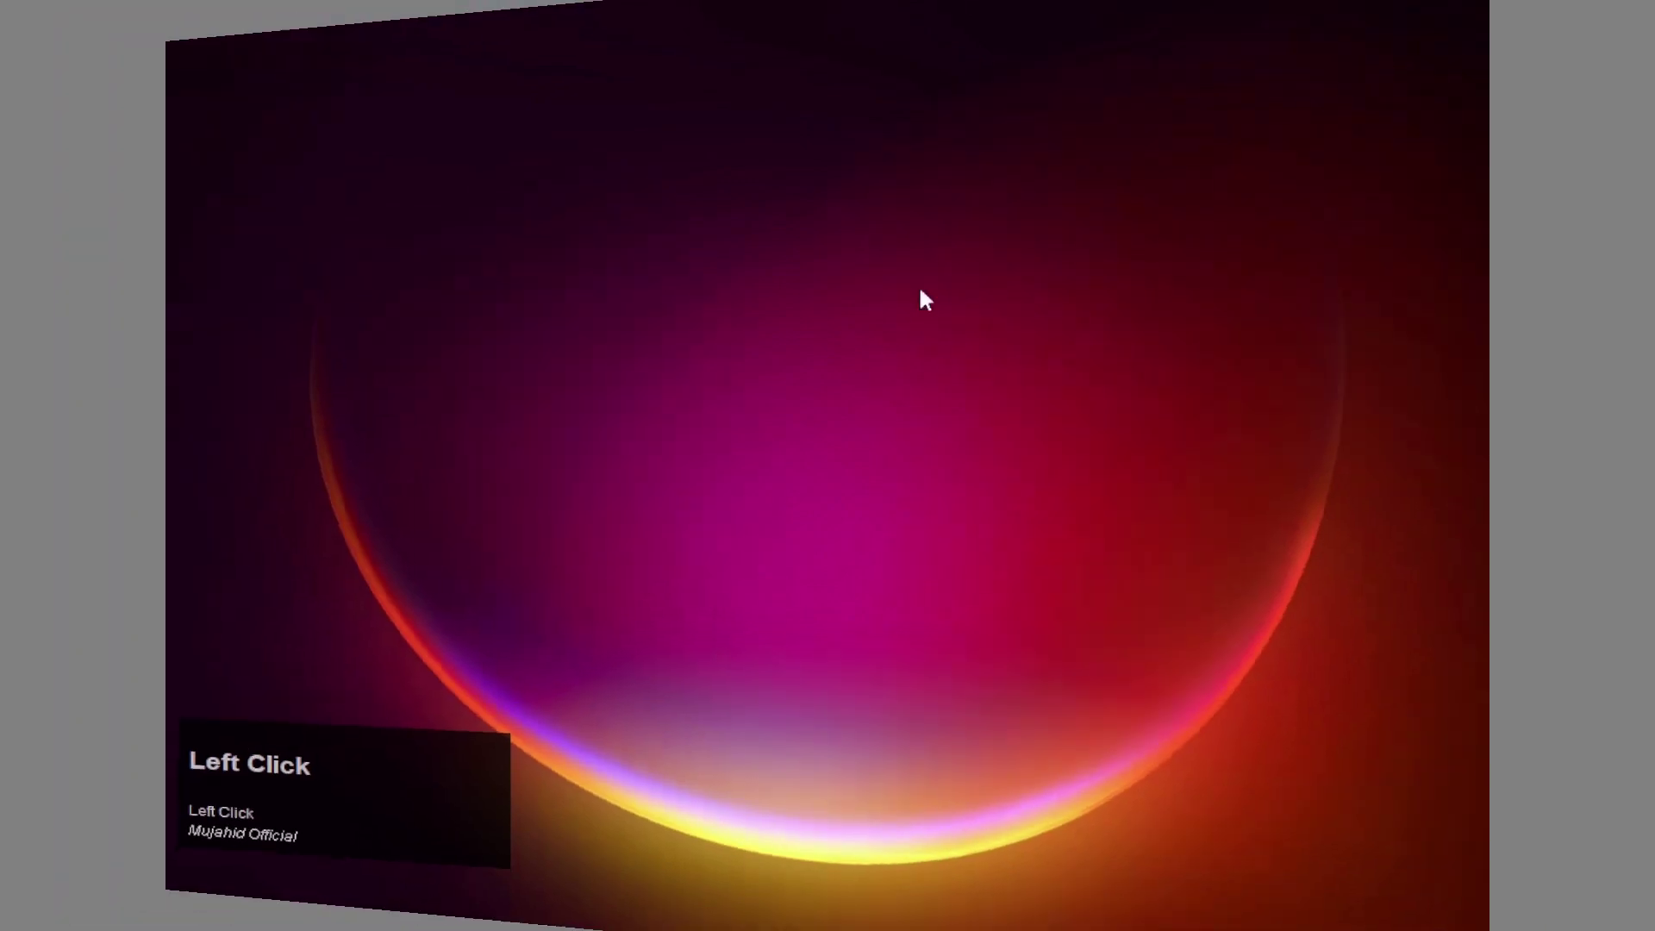
{"action": "left_click", "coordinate": [1125, 237]}
{"action": "right_click", "coordinate": [1124, 172]}
{"action": "left_click", "coordinate": [1176, 269]}
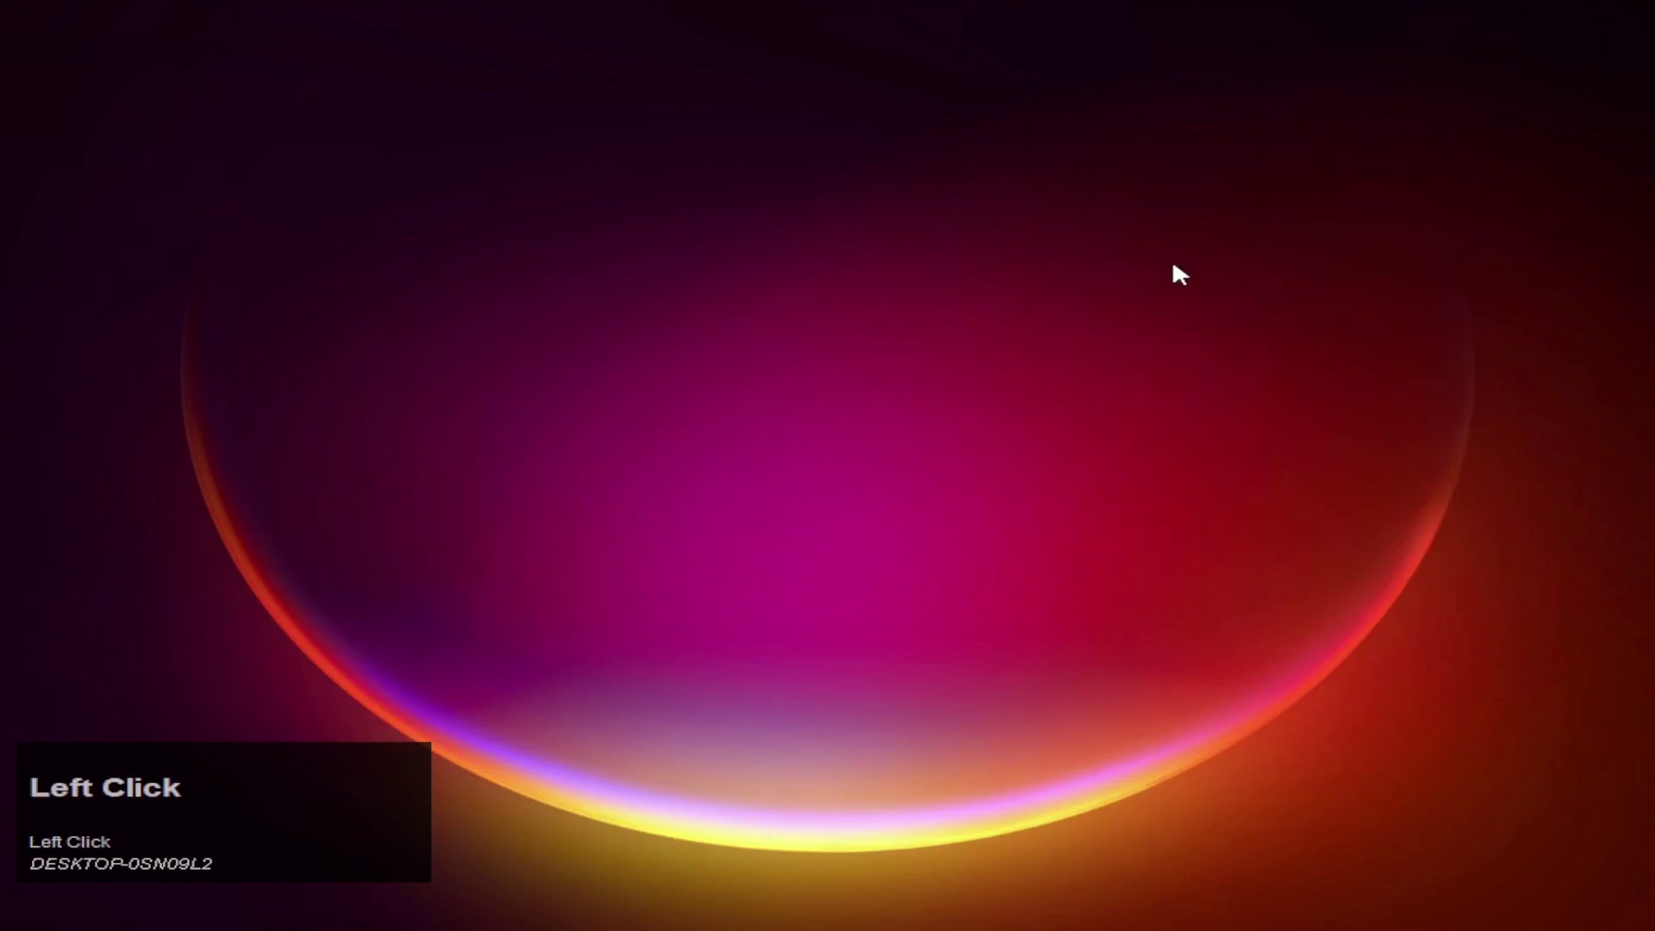
Type 'fdhklh677889' followed by Up, Right, Down arrow keys once more
{"action": "type", "text": "fdhklh"}
{"action": "type", "text": "677889"}
{"action": "key", "text": "Up"}
{"action": "key", "text": "Right"}
{"action": "key", "text": "Down"}
{"action": "left_click", "coordinate": [1138, 256]}
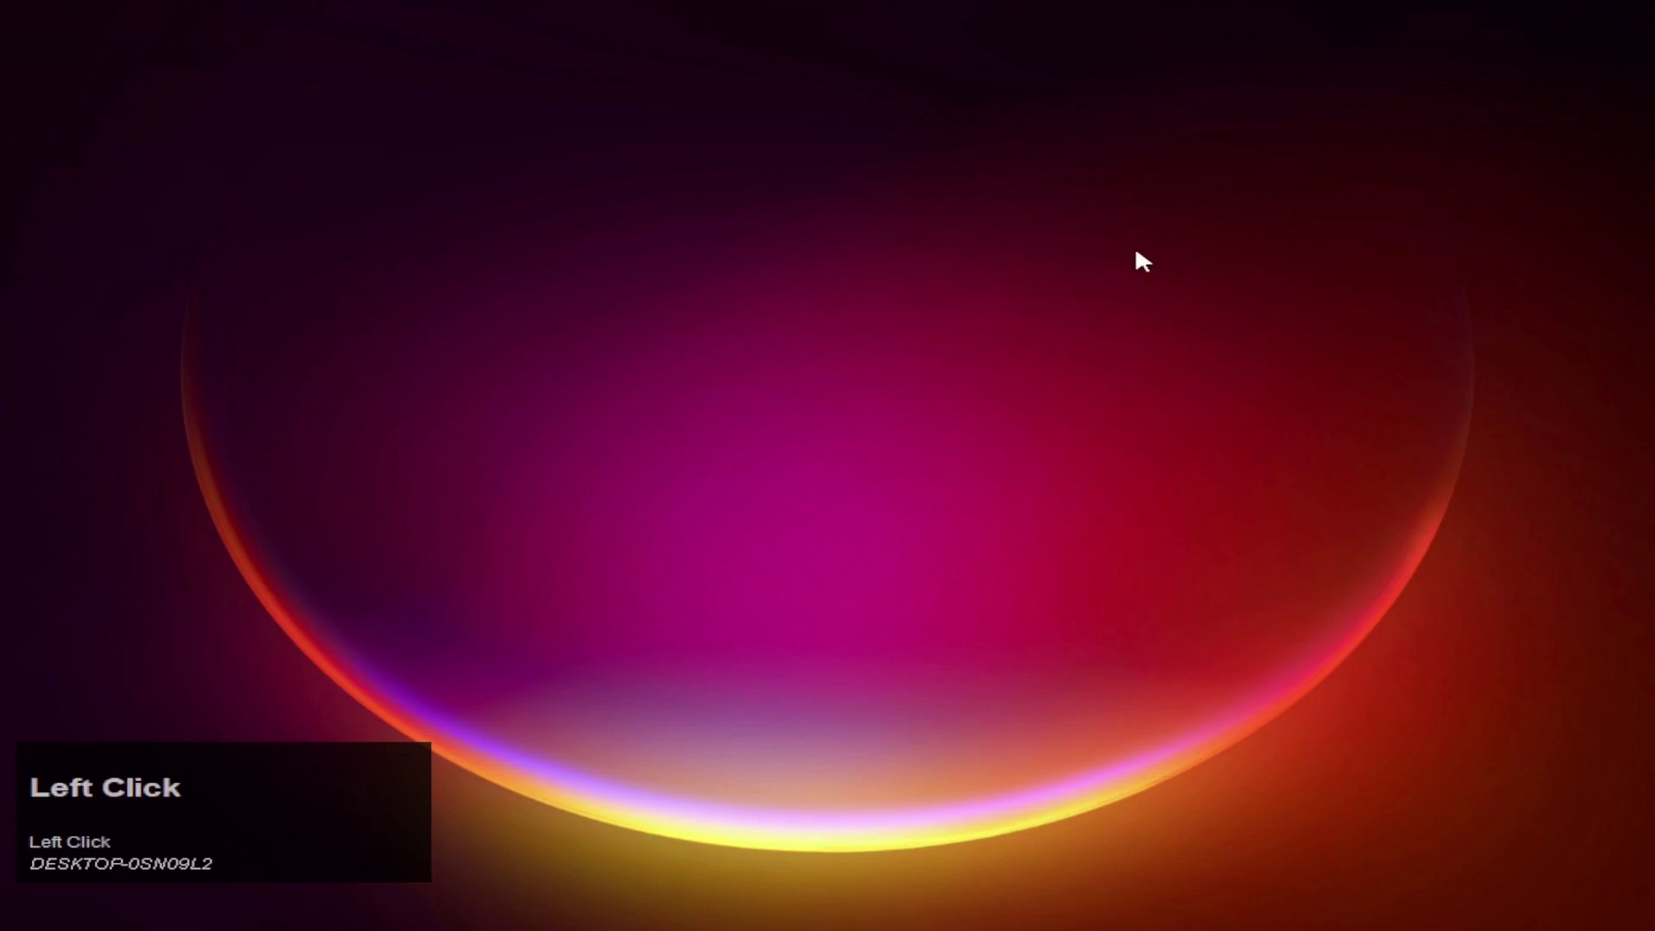
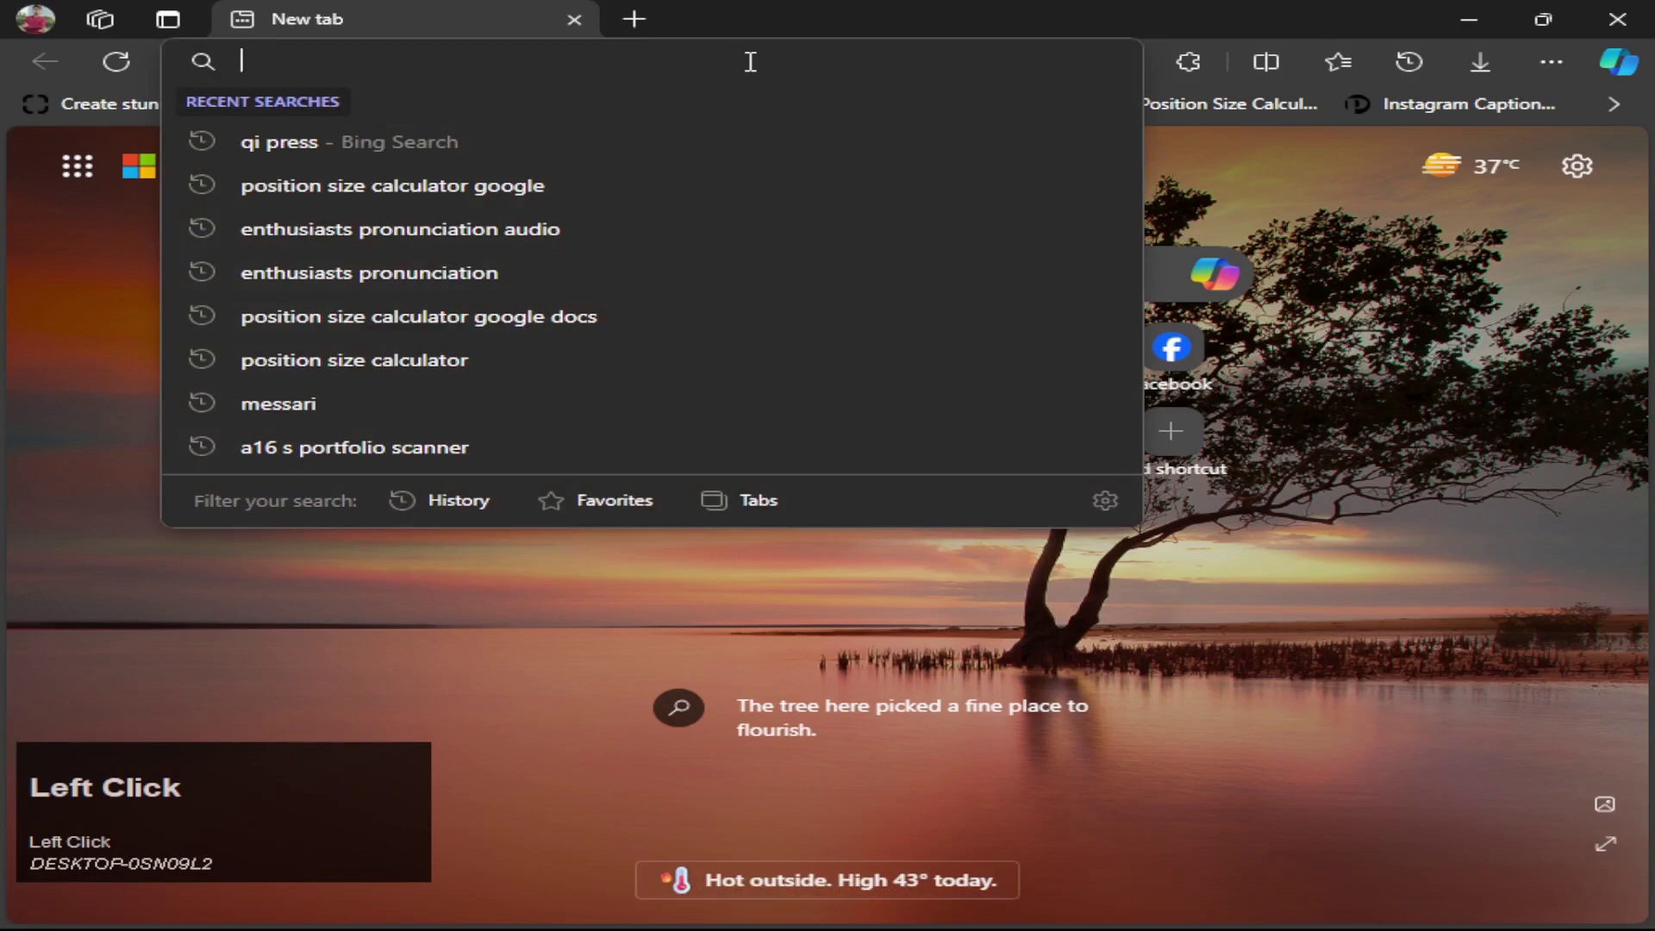
Search 'q press downloa' in Edge and start the QiPress download from the Softpedia result
{"action": "key", "text": "q"}
{"action": "key", "text": "space"}
{"action": "type", "text": "press"}
{"action": "key", "text": "space"}
{"action": "type", "text": "downloa"}
{"action": "key", "text": "Return"}
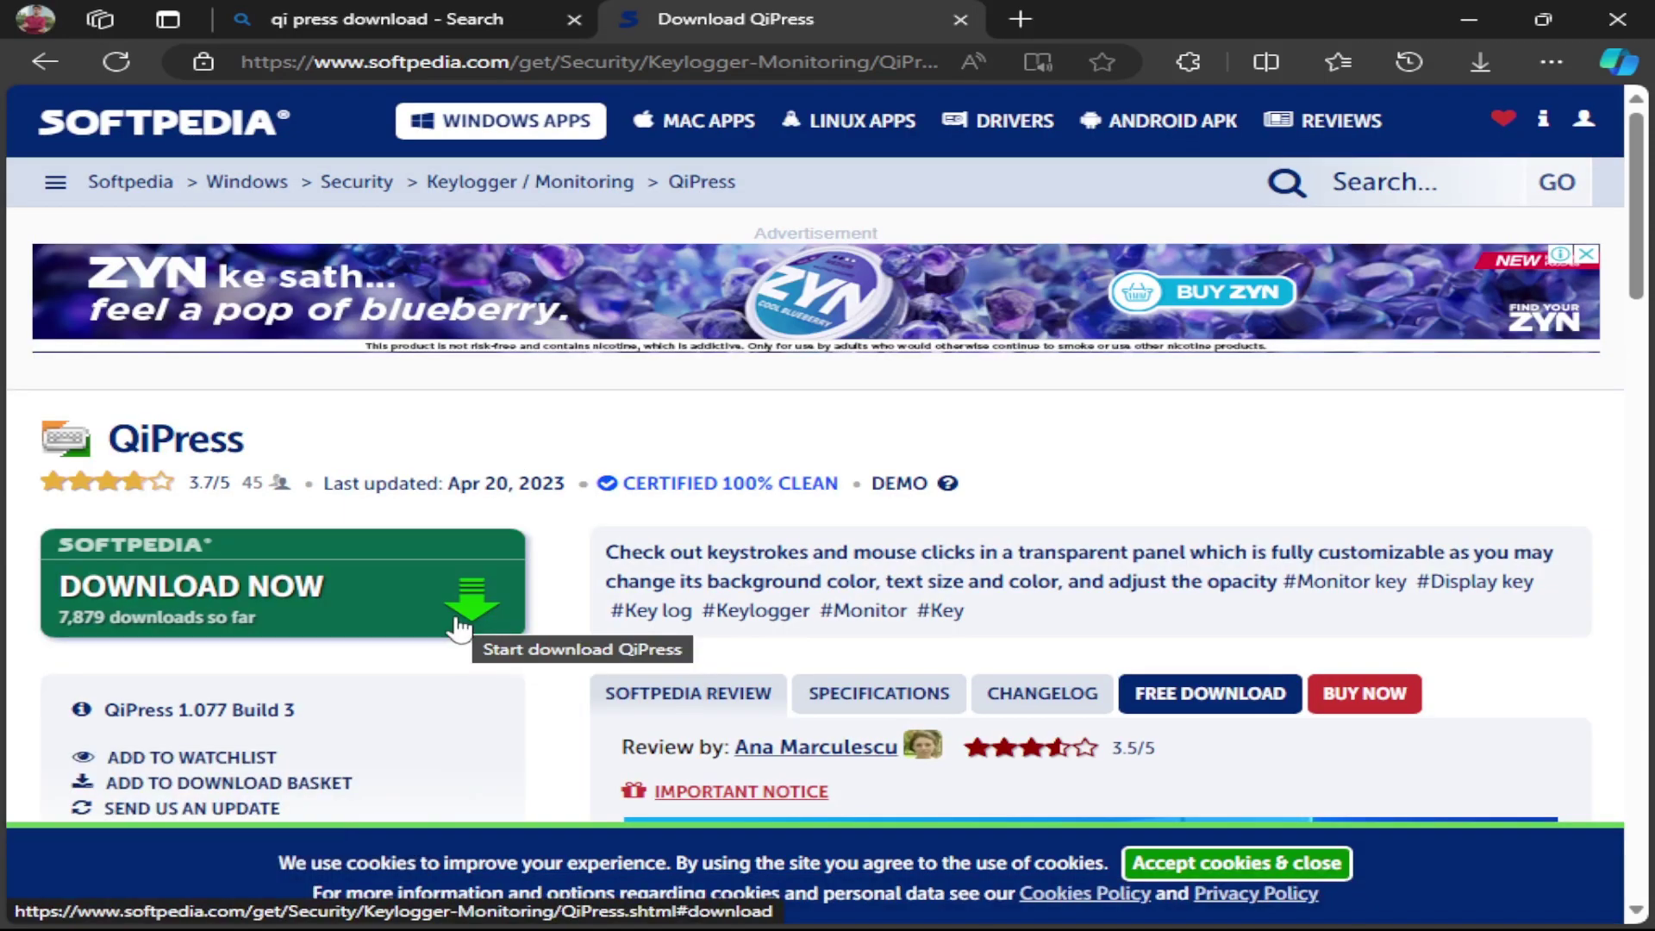
{"action": "left_click", "coordinate": [904, 259]}
Close Edge and use the shortcut menus to return to the desktop
{"action": "left_click", "coordinate": [1469, 6]}
{"action": "right_click", "coordinate": [1292, 203]}
{"action": "left_click", "coordinate": [1306, 208]}
{"action": "right_click", "coordinate": [1072, 36]}
{"action": "left_click", "coordinate": [1165, 131]}
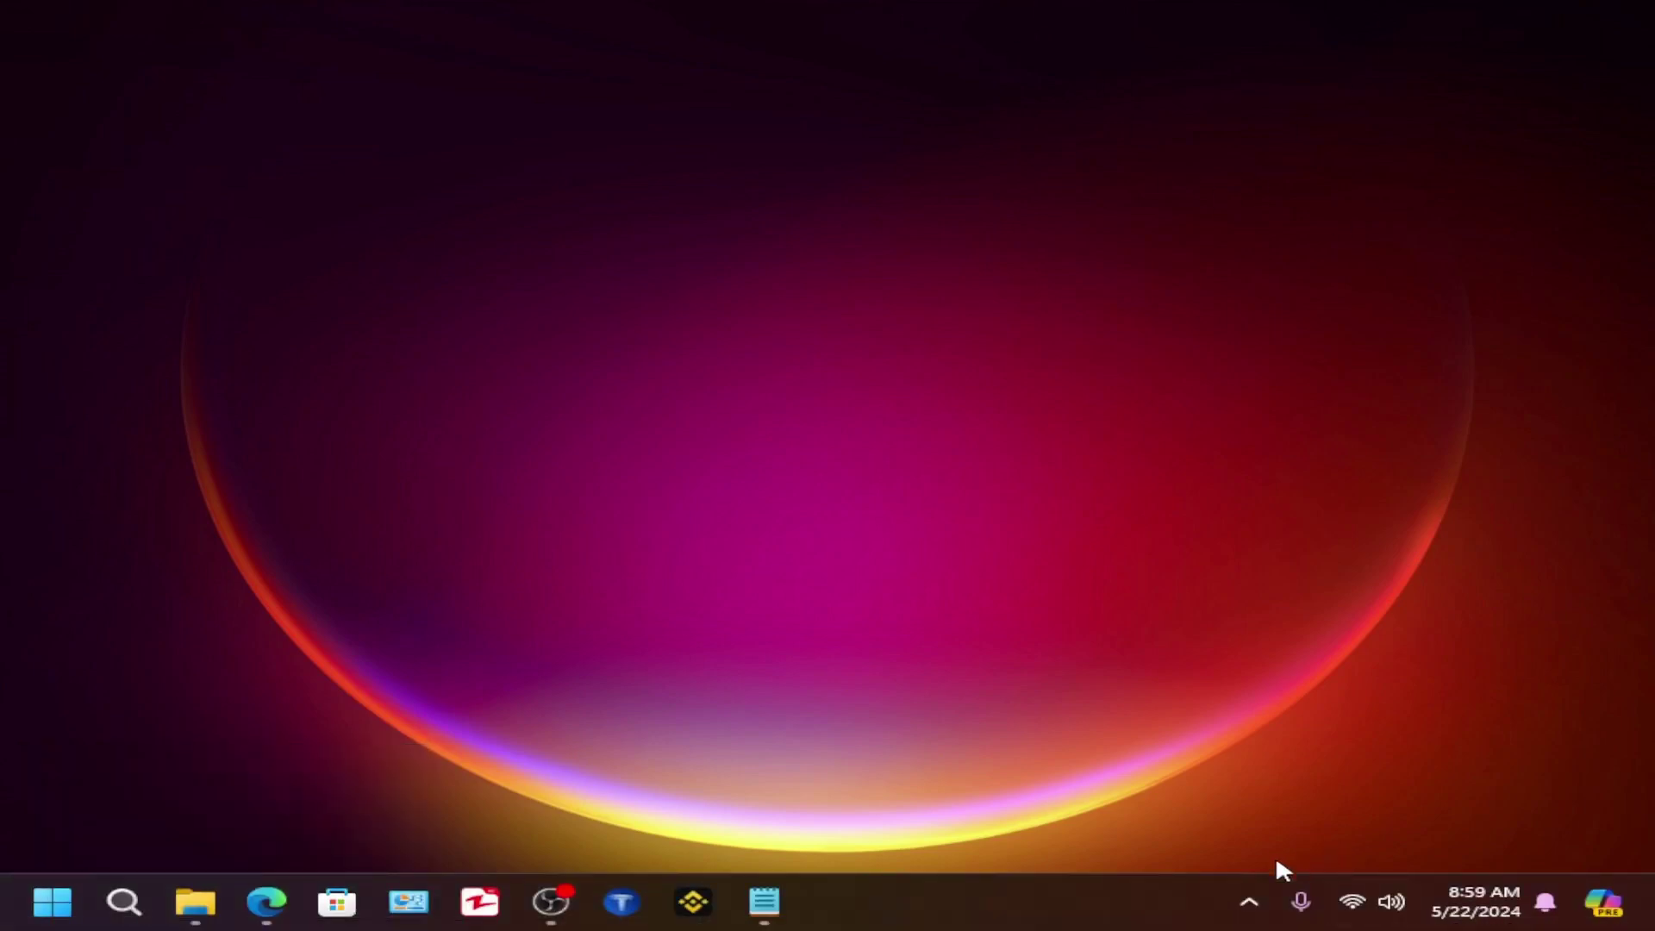
Show the hidden system-tray icons where QiPress Lite v1.077.4 is running
{"action": "left_click", "coordinate": [1241, 537]}
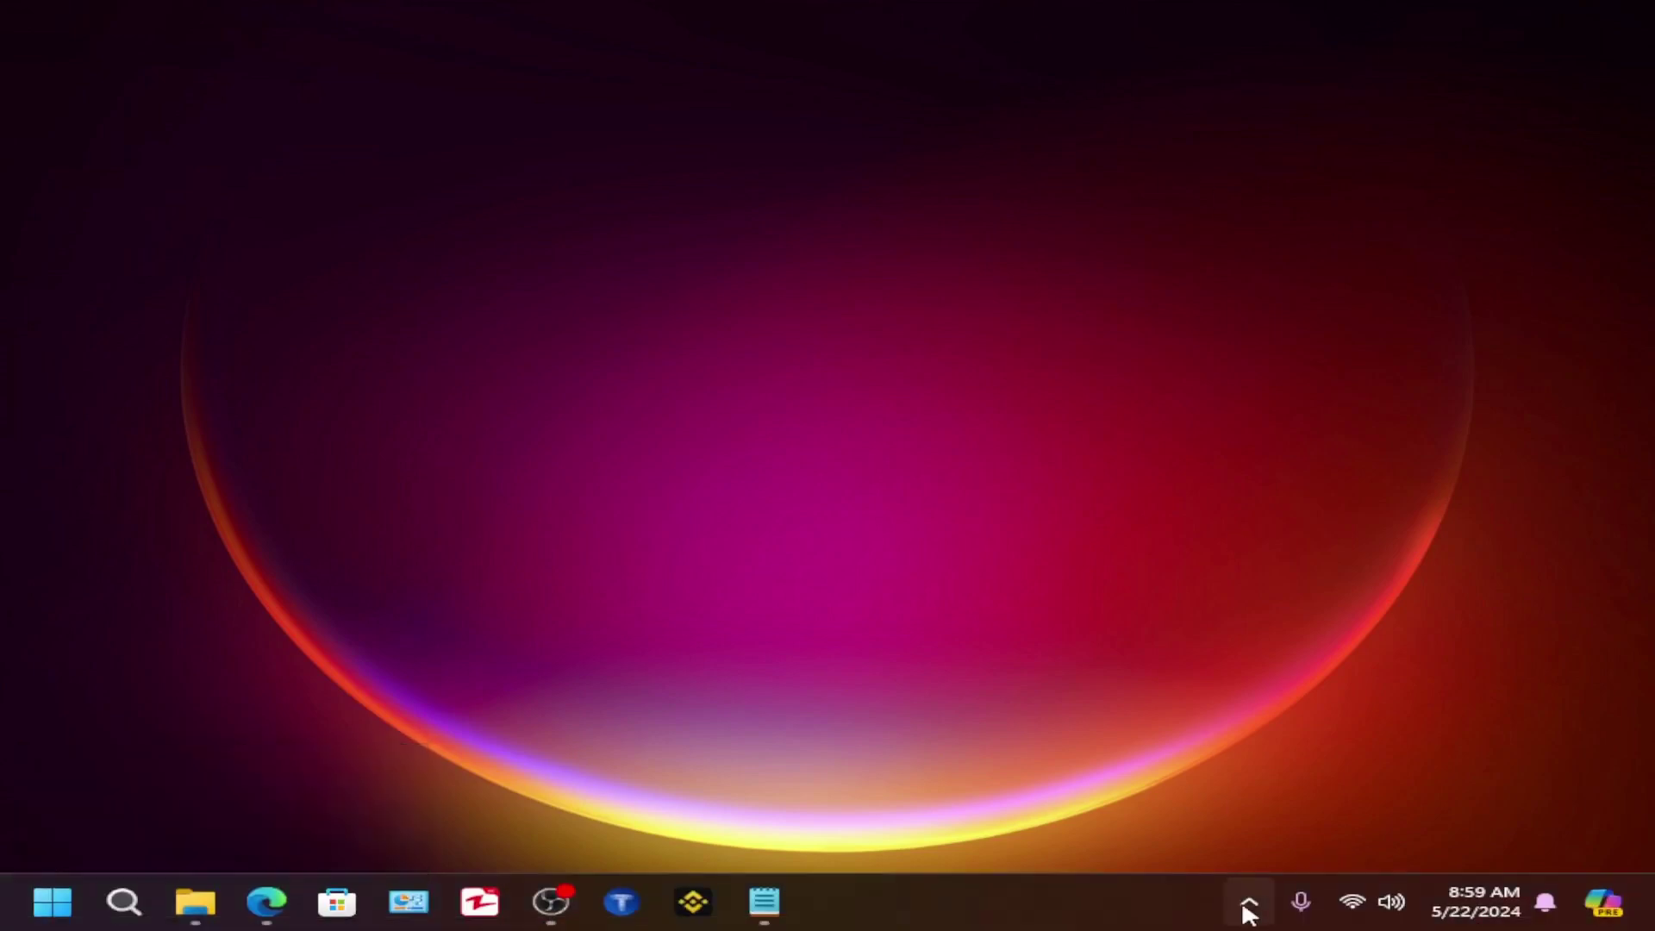
{"action": "left_click", "coordinate": [1265, 910]}
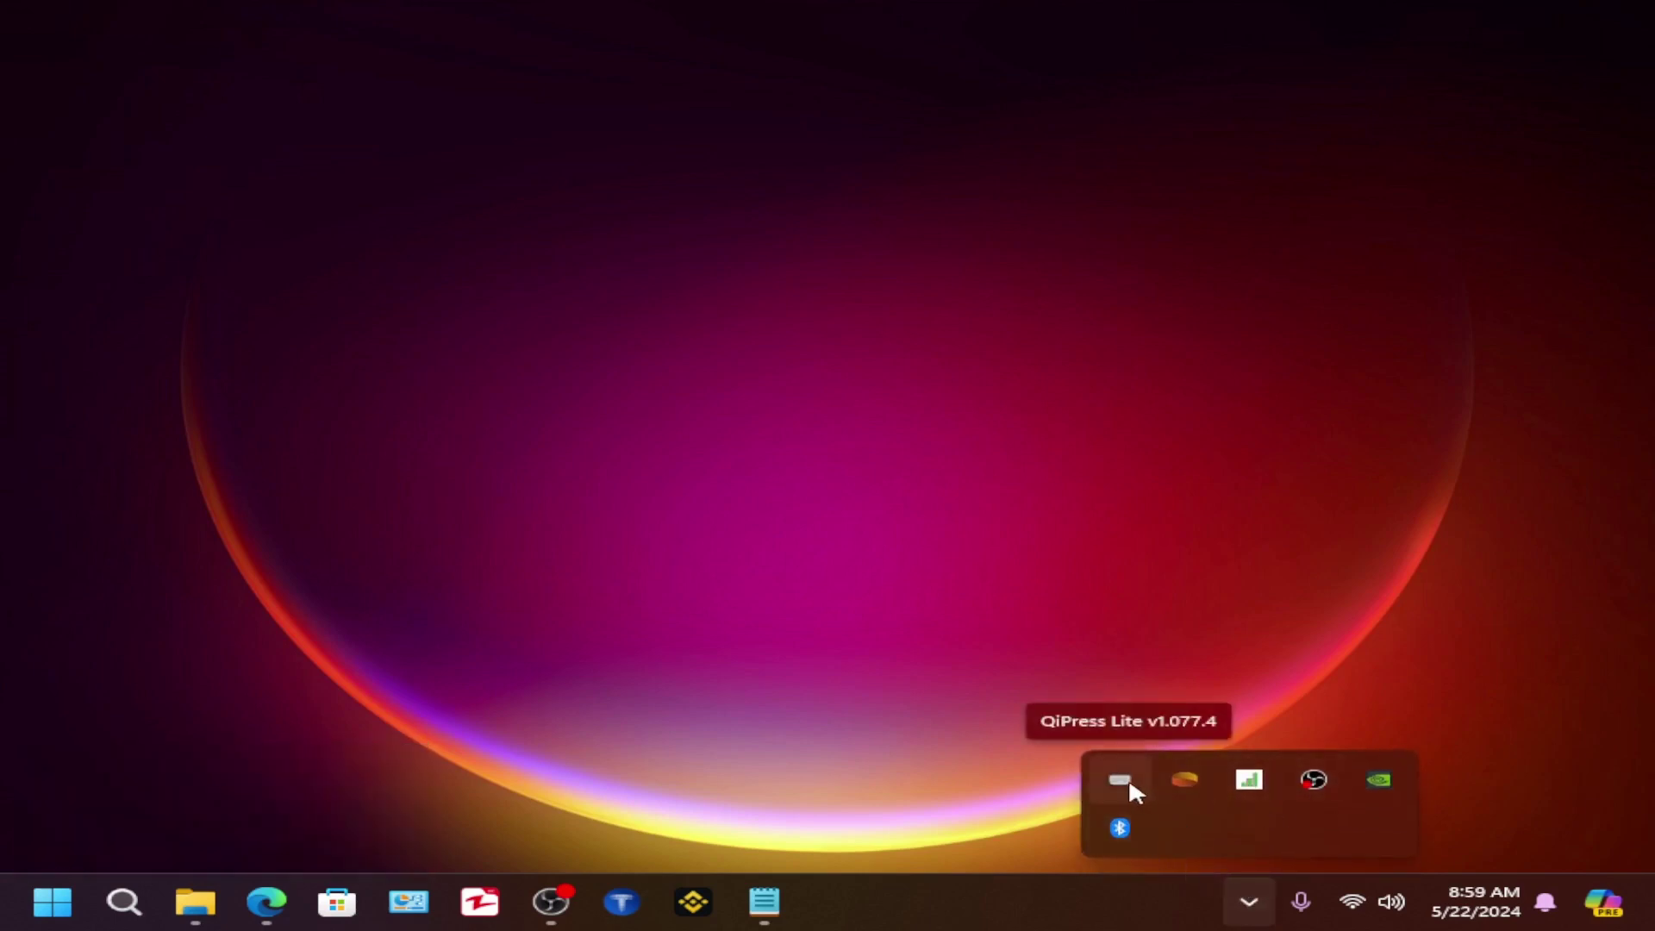
Open the QiPress Lite tray menu, then type 'FDHKLH677889' with Up, Right, Down arrows
{"action": "right_click", "coordinate": [1141, 790]}
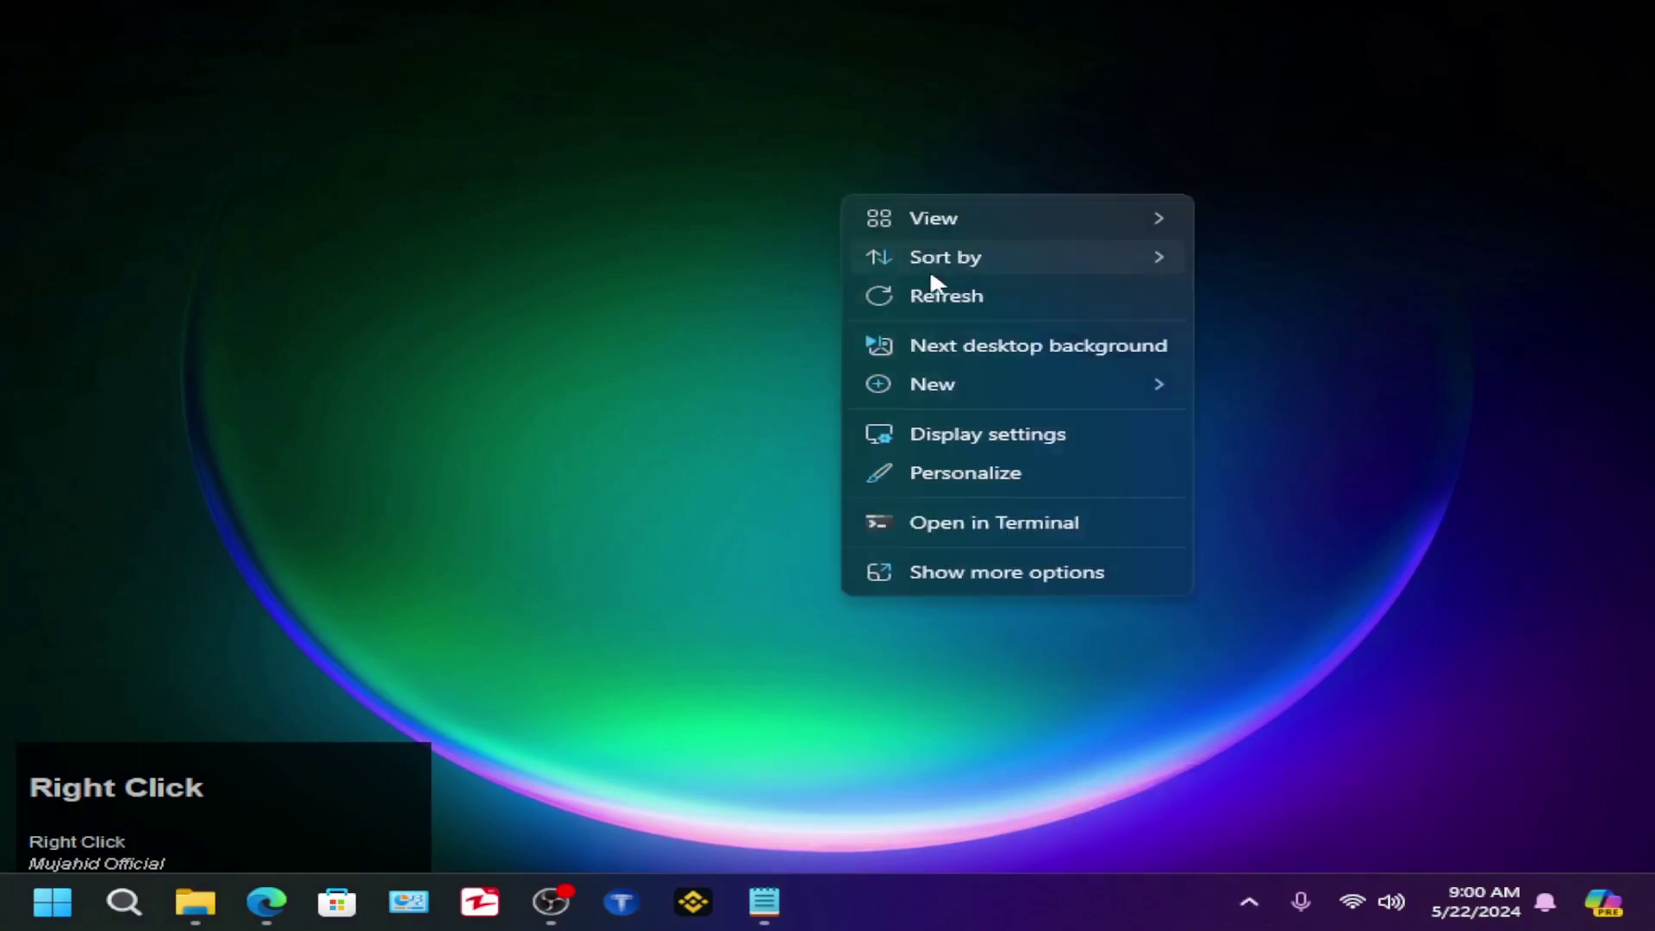
{"action": "left_click", "coordinate": [959, 287]}
{"action": "type", "text": "FDHKLH677889"}
{"action": "key", "text": "Up"}
{"action": "key", "text": "Right"}
{"action": "key", "text": "Down"}
{"action": "left_click", "coordinate": [1139, 256]}
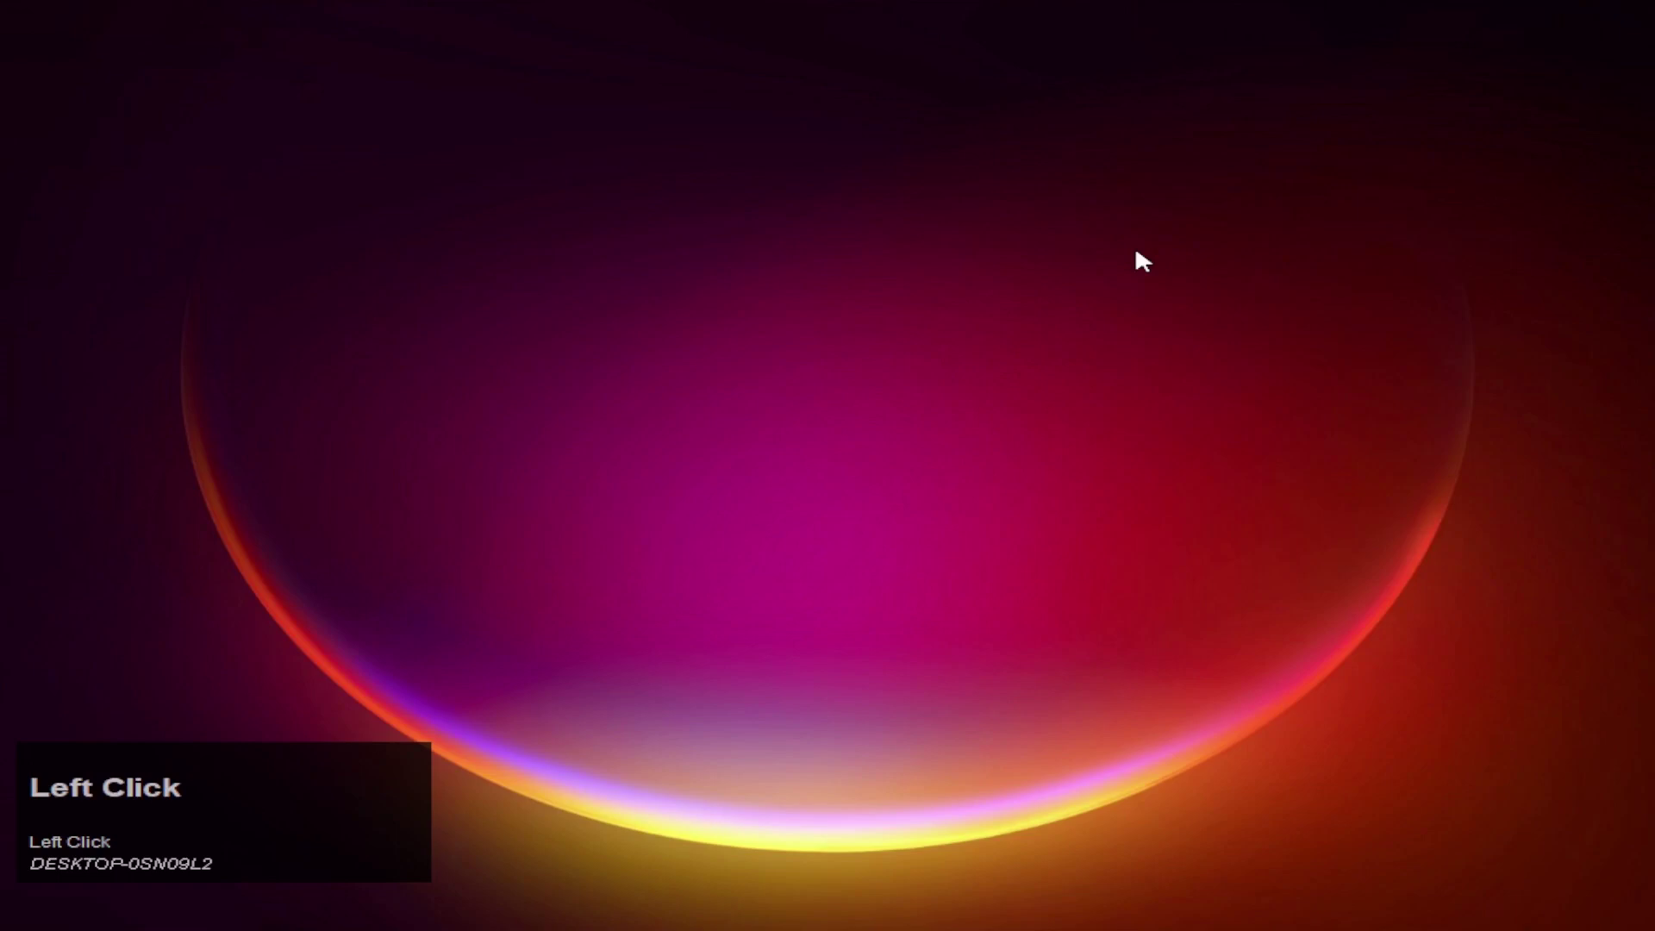
{"action": "scroll", "scroll_direction": "down", "scroll_amount": 3}
Enable QiPress Lite from its hidden tray icon menu so the enabled notification appears
{"action": "left_click", "coordinate": [1333, 883]}
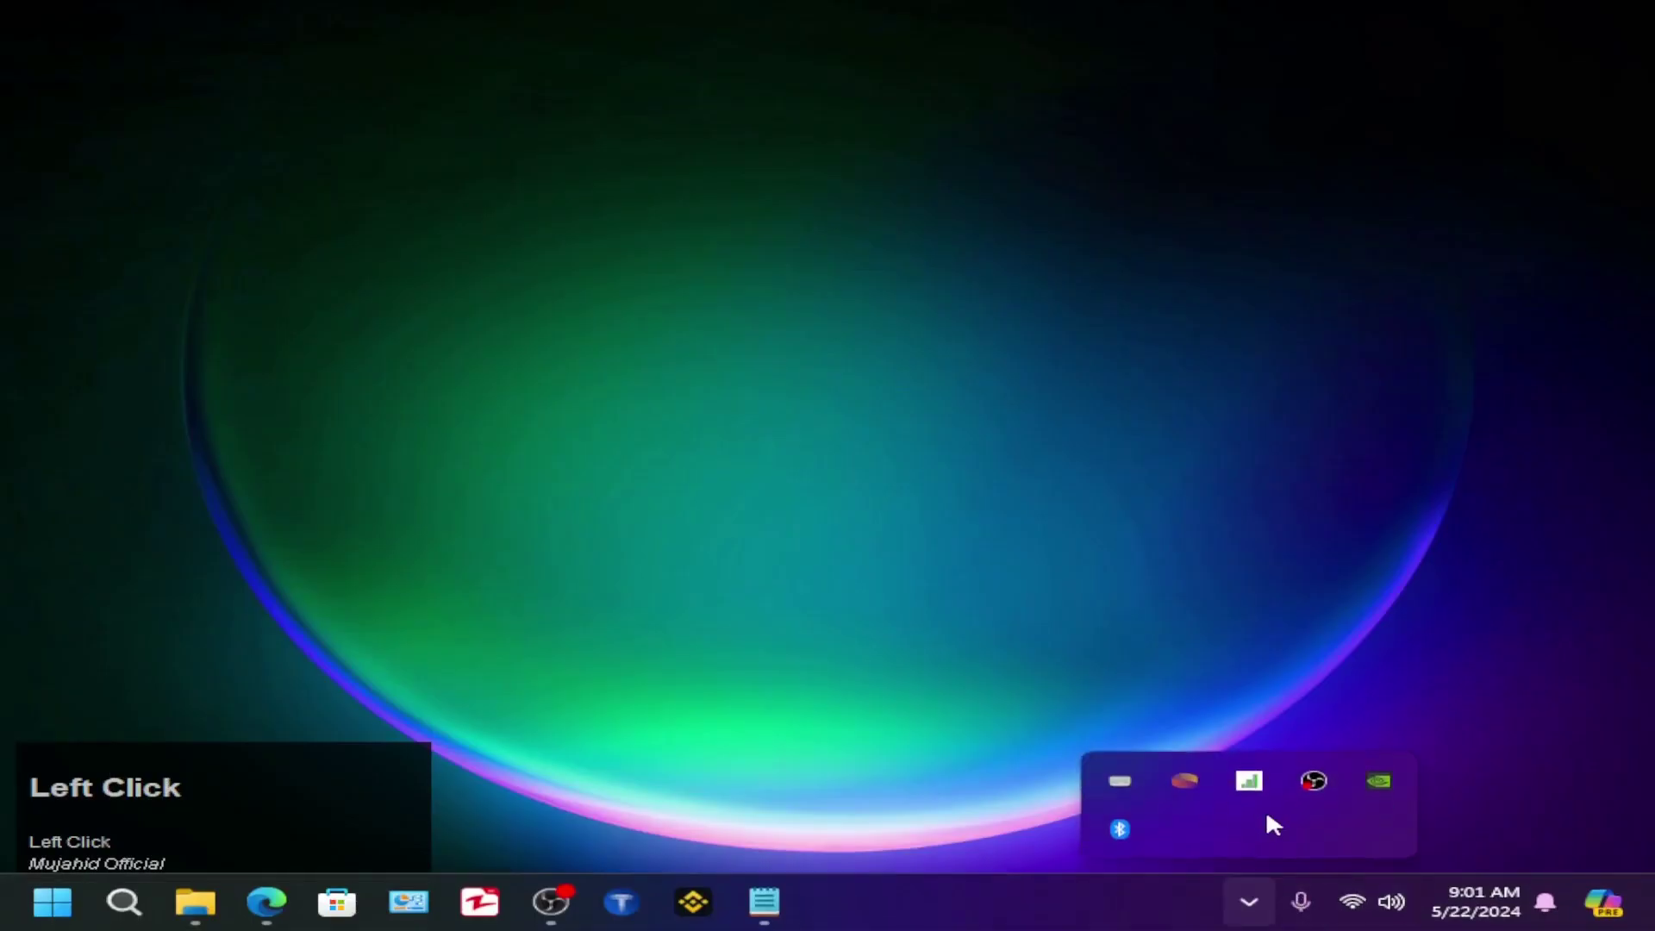
{"action": "right_click", "coordinate": [1125, 787]}
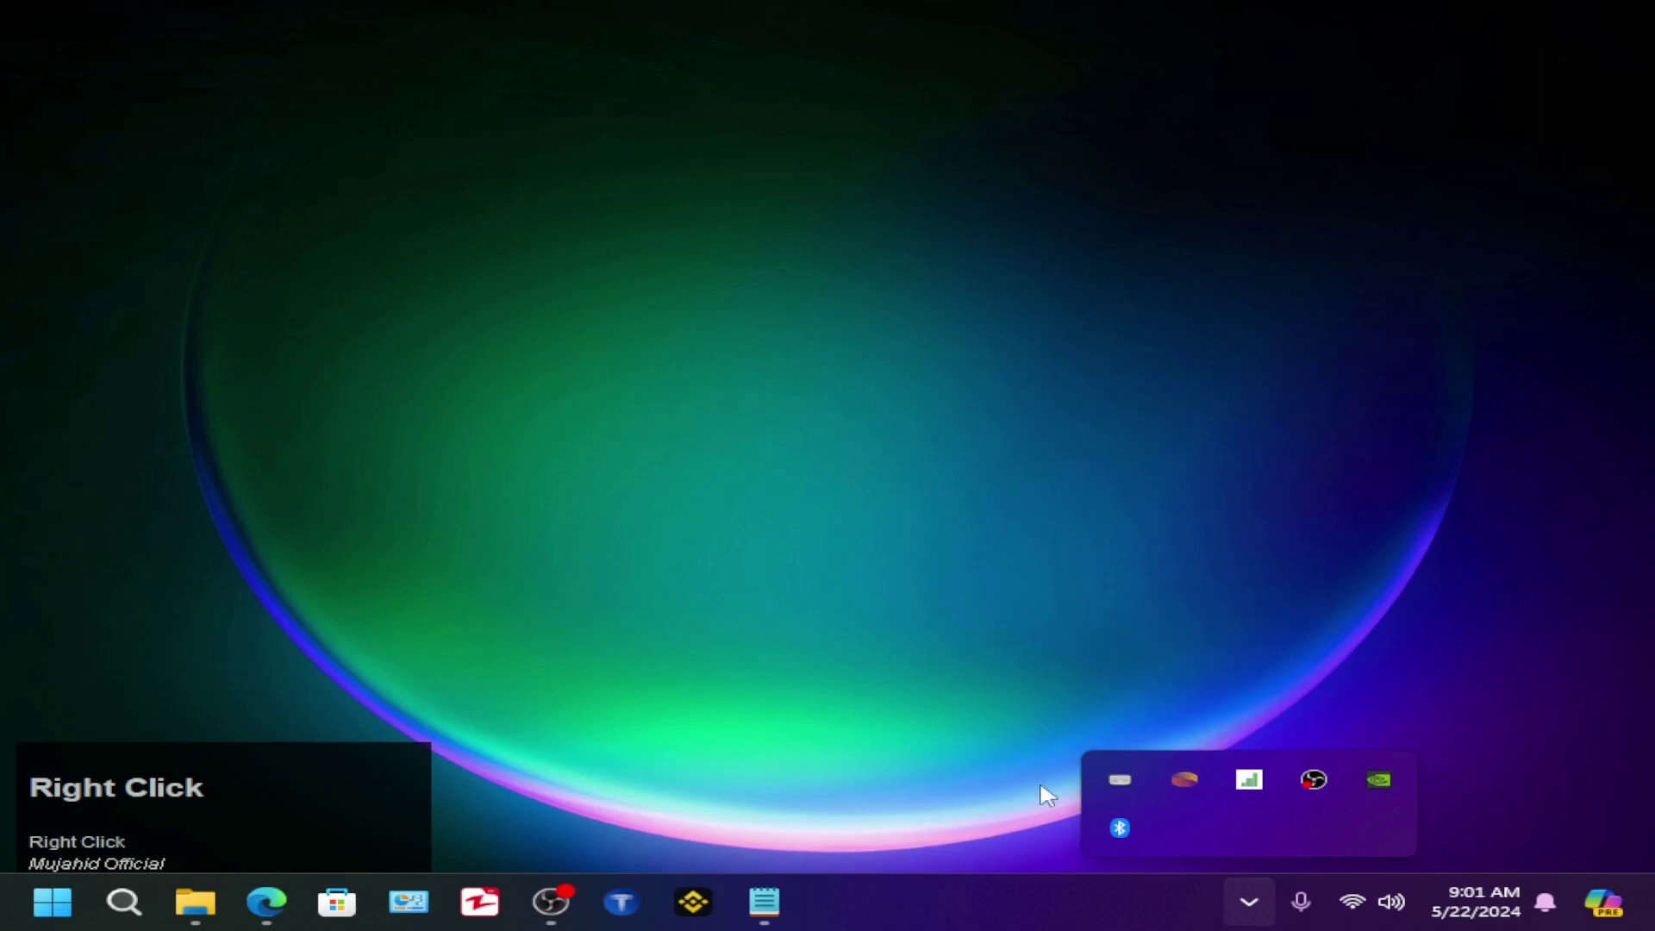
{"action": "left_click", "coordinate": [1044, 578]}
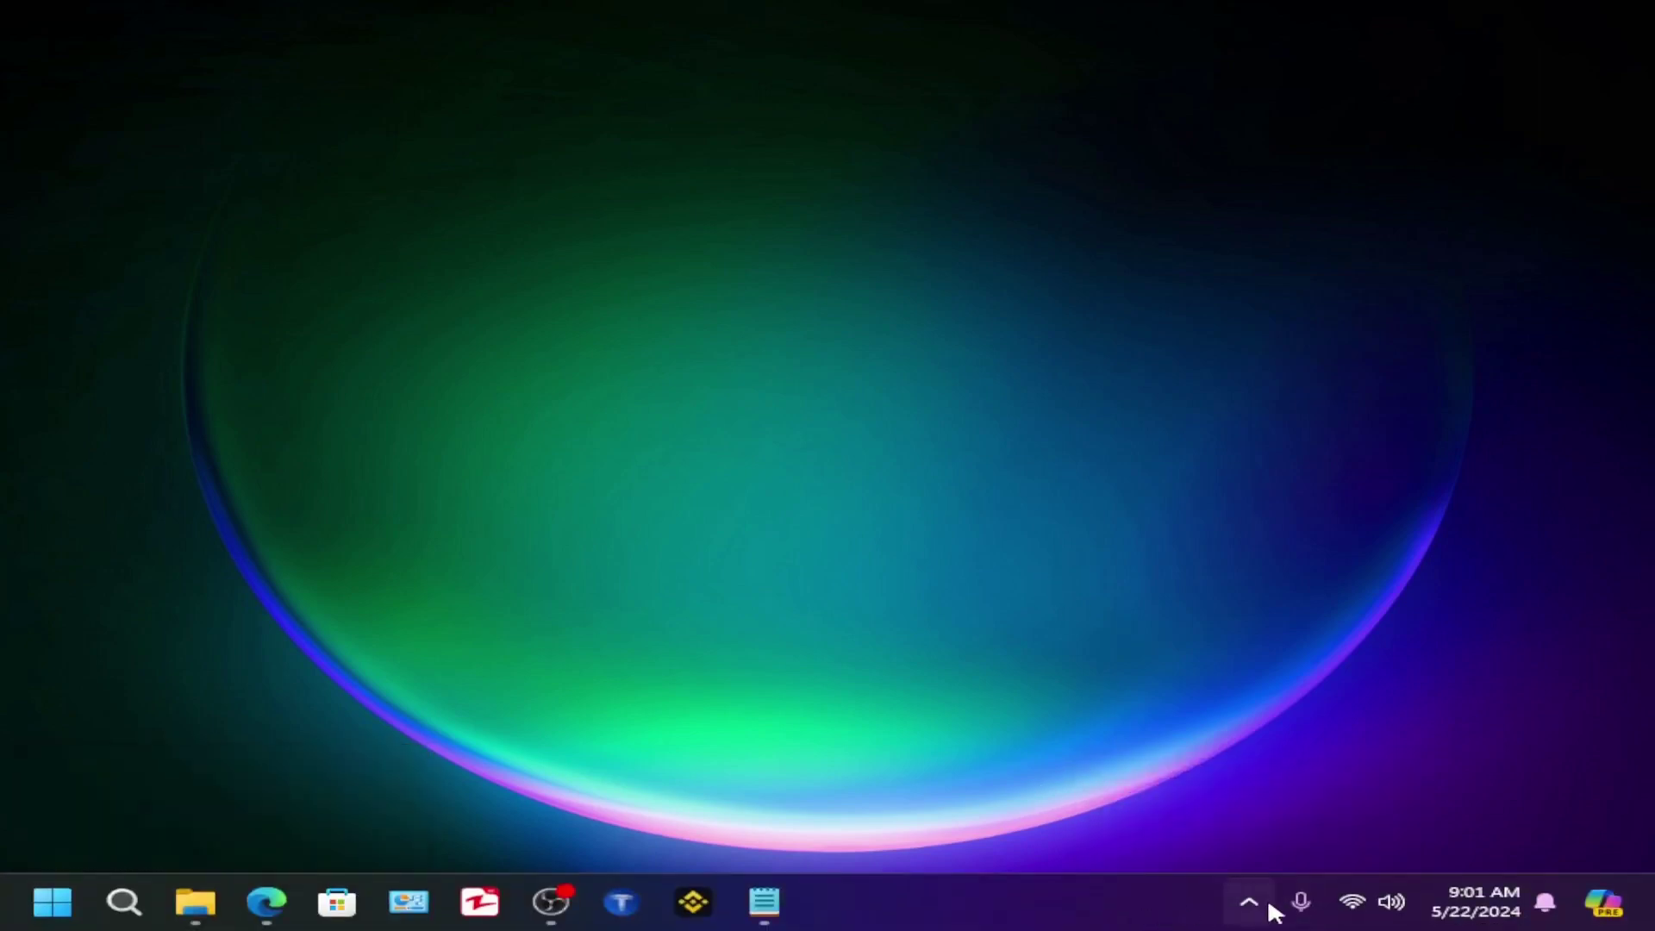
{"action": "left_click", "coordinate": [1248, 906]}
{"action": "right_click", "coordinate": [1129, 767]}
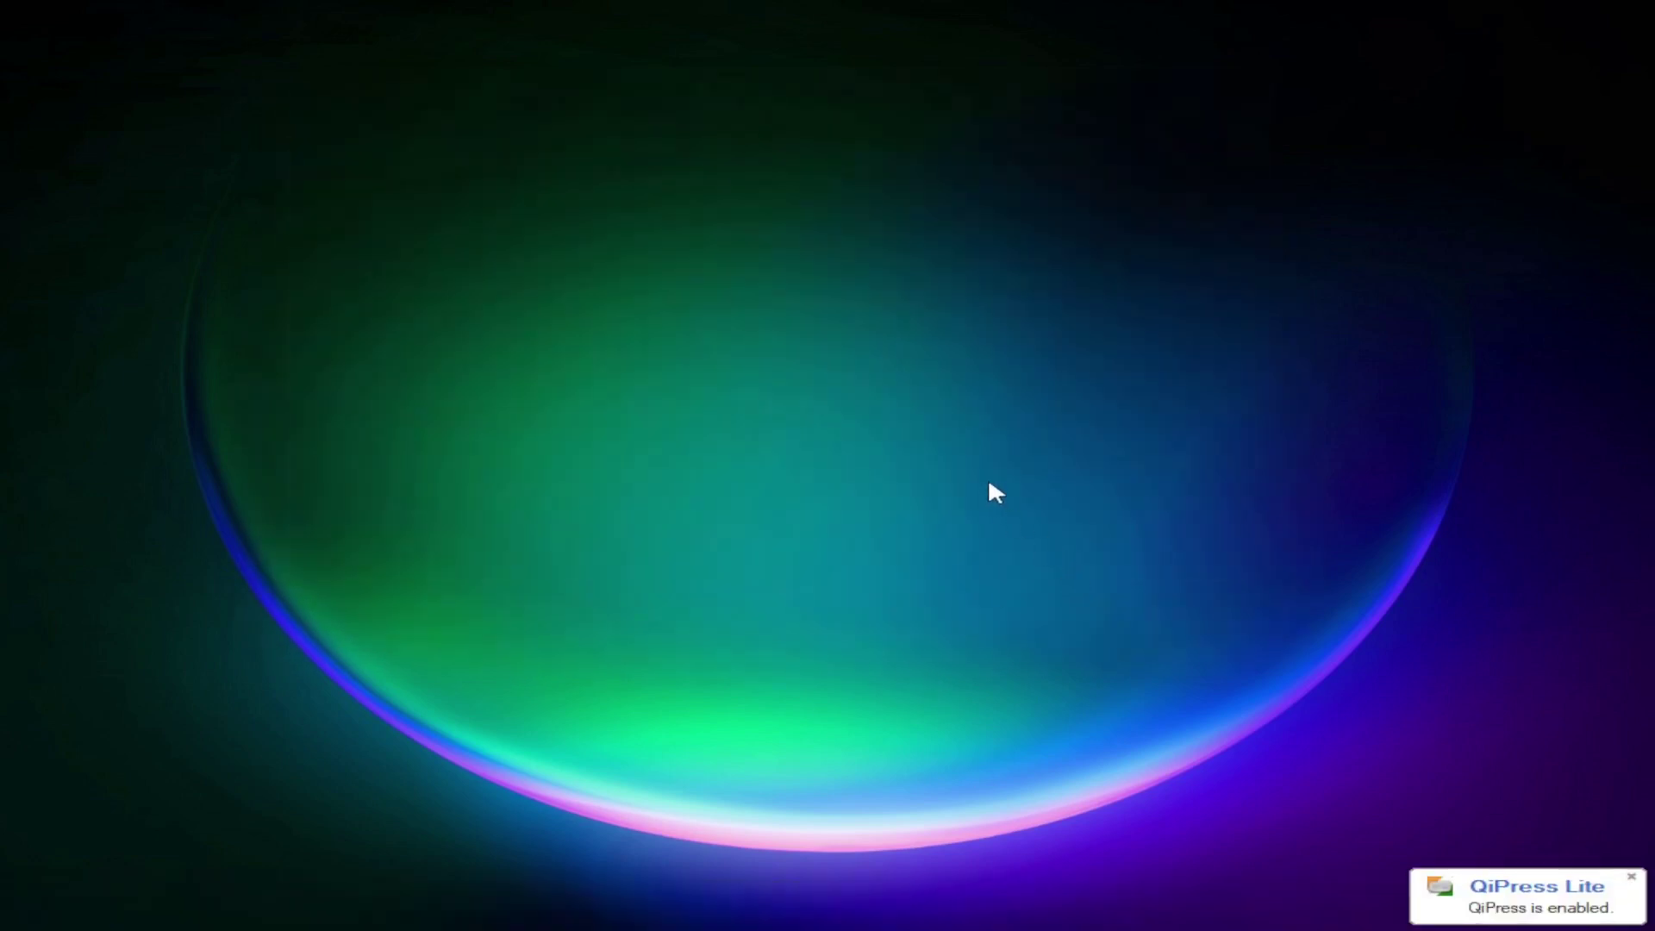
Type 'hjgfh' and open and dismiss the desktop shortcut menu twice
{"action": "left_click", "coordinate": [1282, 197]}
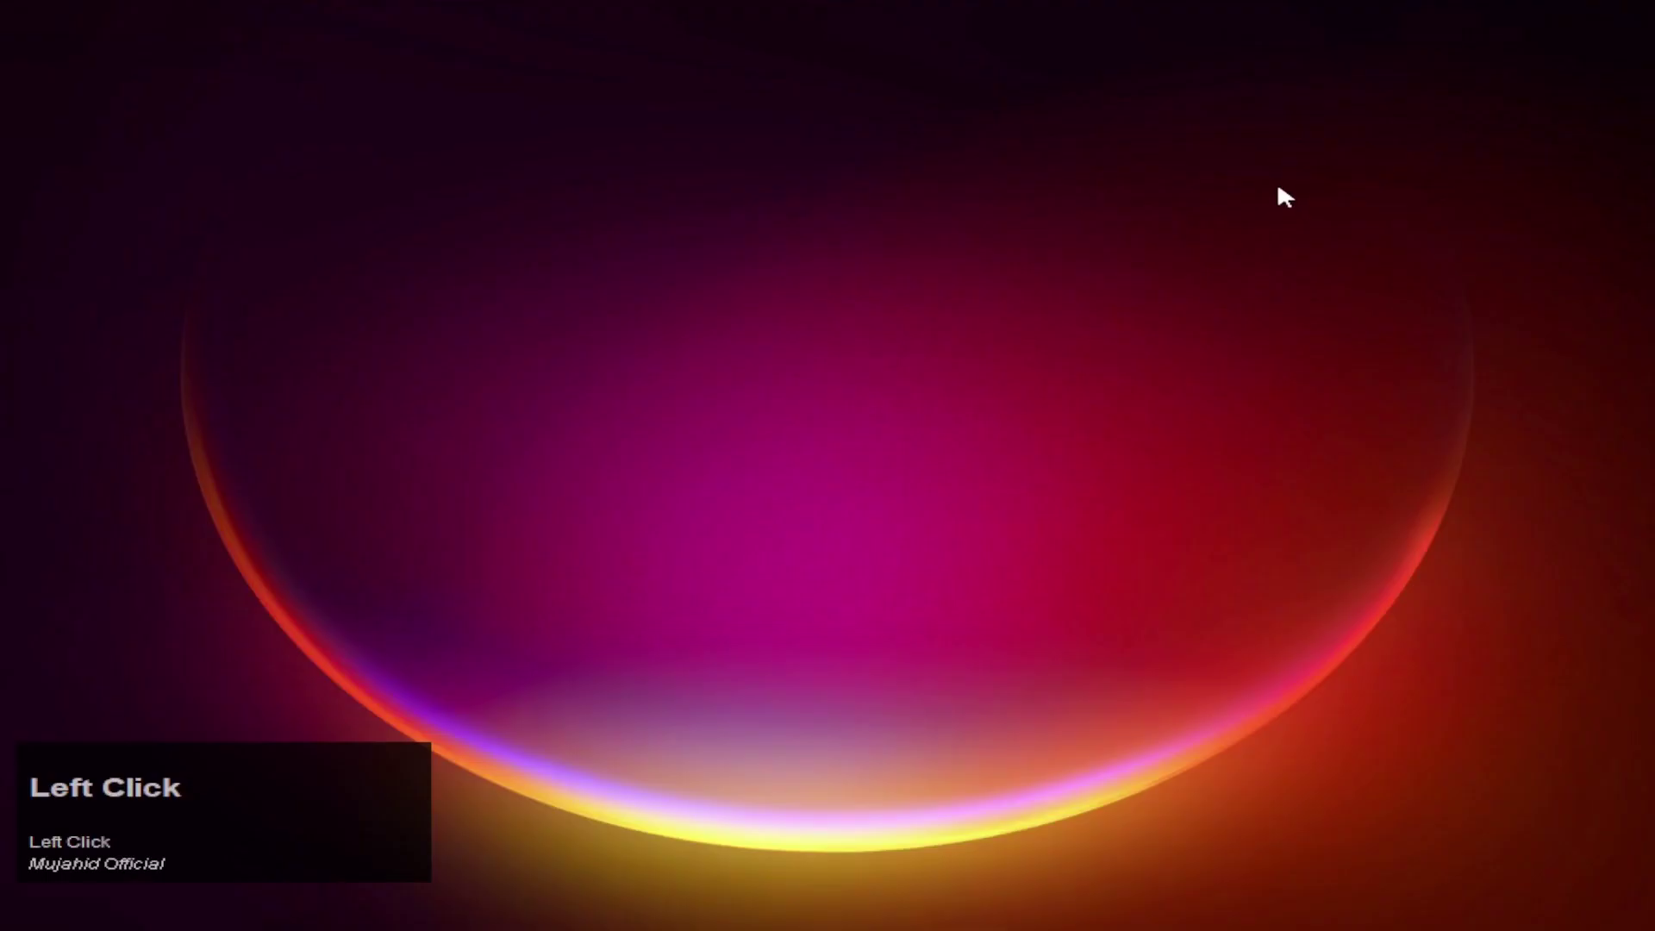
{"action": "type", "text": "hjgfh"}
{"action": "right_click", "coordinate": [988, 119]}
{"action": "left_click", "coordinate": [1049, 220]}
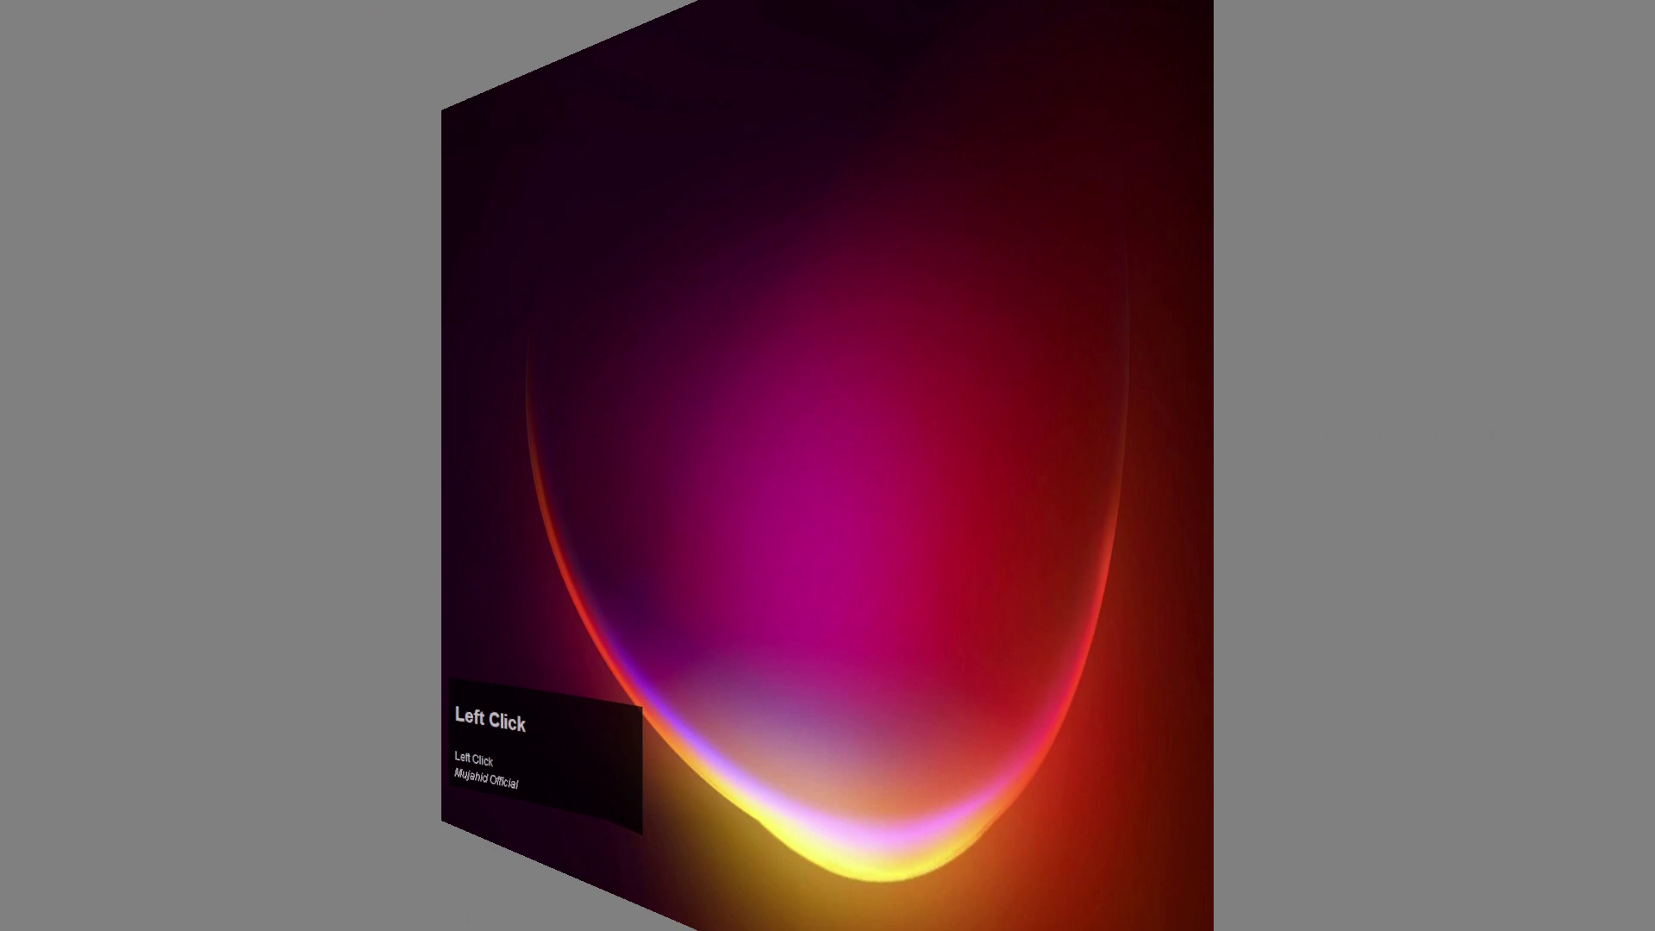
{"action": "left_click", "coordinate": [1116, 241]}
{"action": "right_click", "coordinate": [1133, 175]}
{"action": "left_click", "coordinate": [1184, 272]}
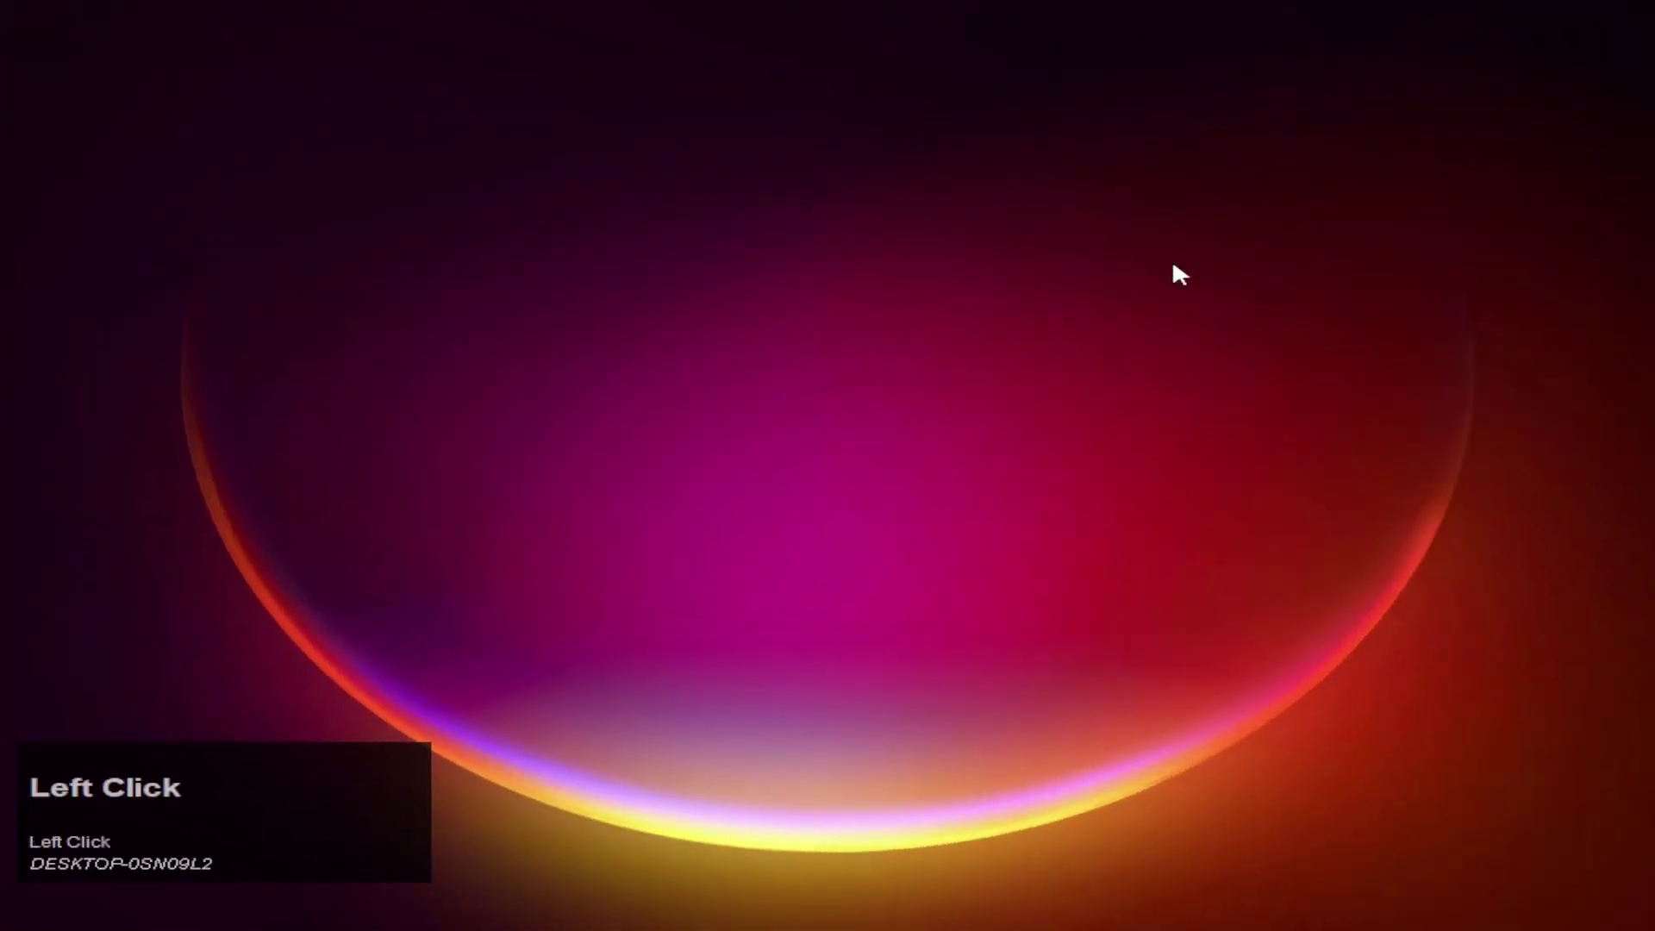
Type 'fdhklh677889' followed by Up, Right, Down arrow keys on the desktop
{"action": "type", "text": "fdhklh"}
{"action": "type", "text": "677889"}
{"action": "key", "text": "Up"}
{"action": "key", "text": "Right"}
{"action": "key", "text": "Down"}
{"action": "left_click", "coordinate": [1147, 259]}
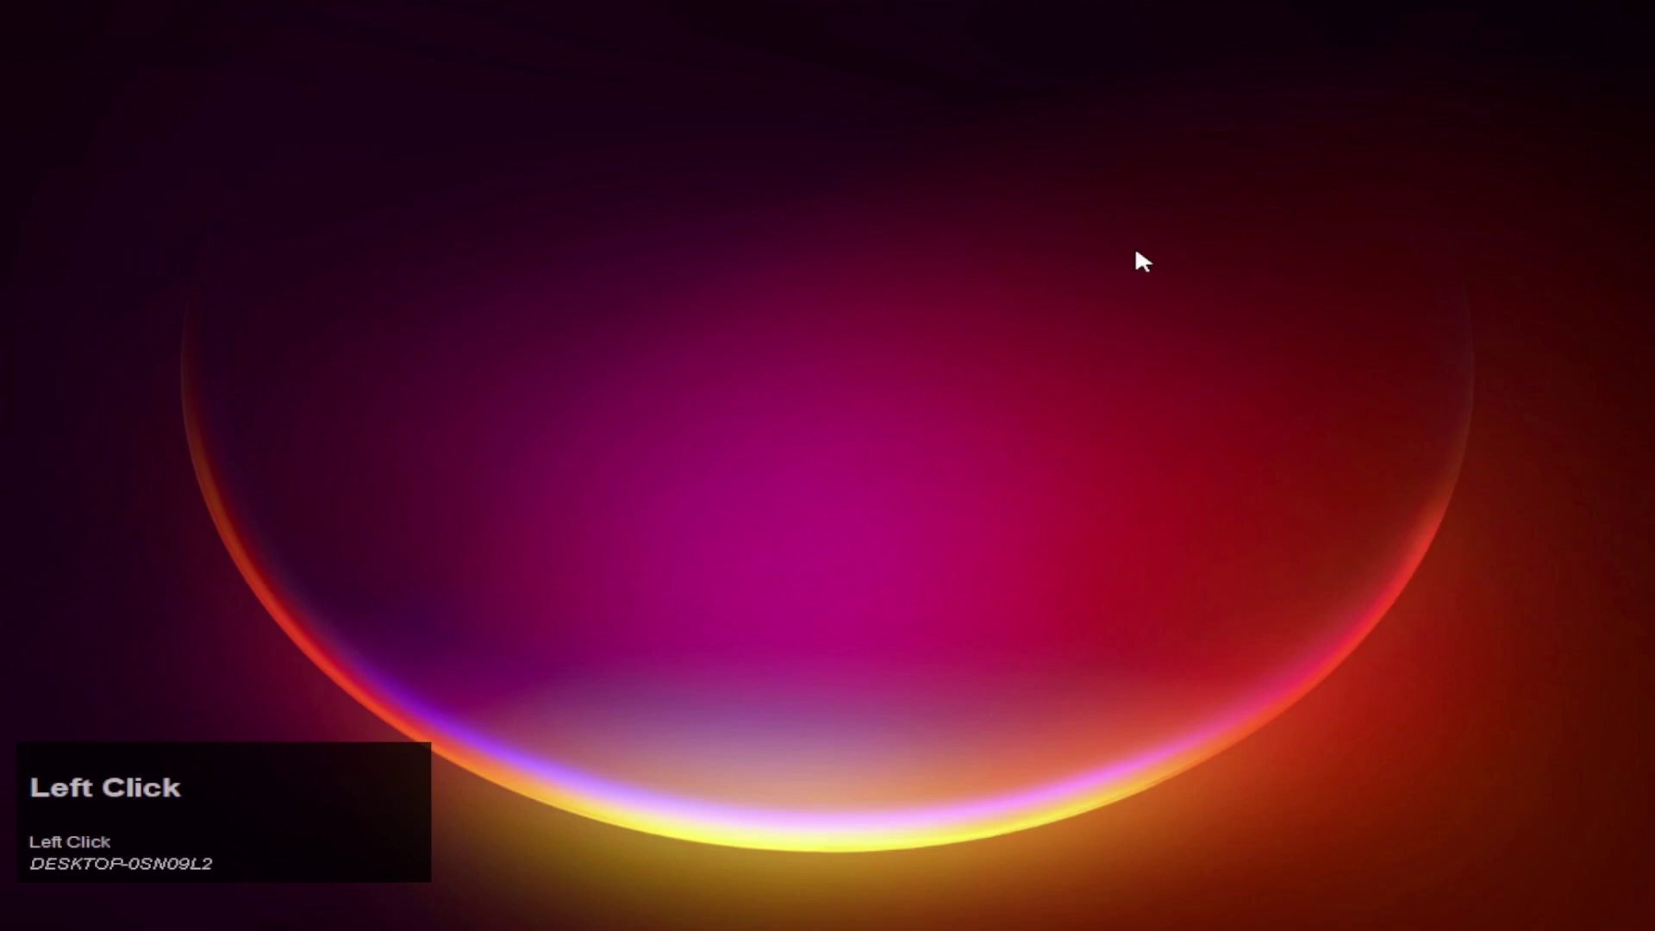
Open and close the QiPress Lite tray menu, then type 'hjgfh'
{"action": "right_click", "coordinate": [1259, 685]}
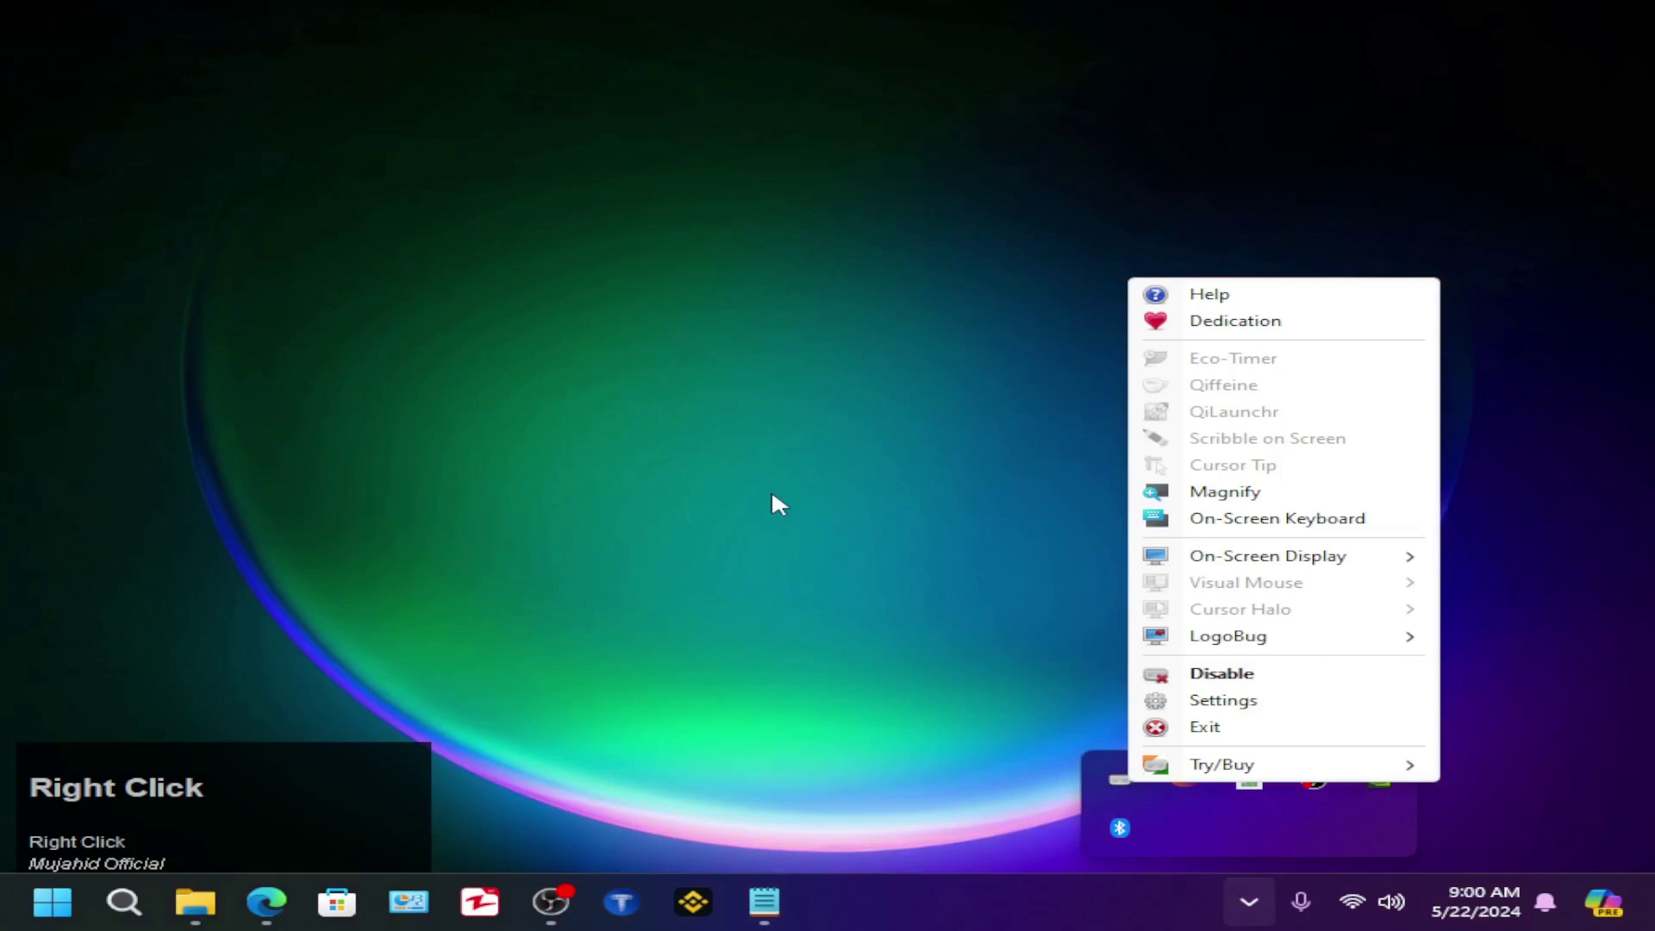
{"action": "left_click", "coordinate": [959, 288]}
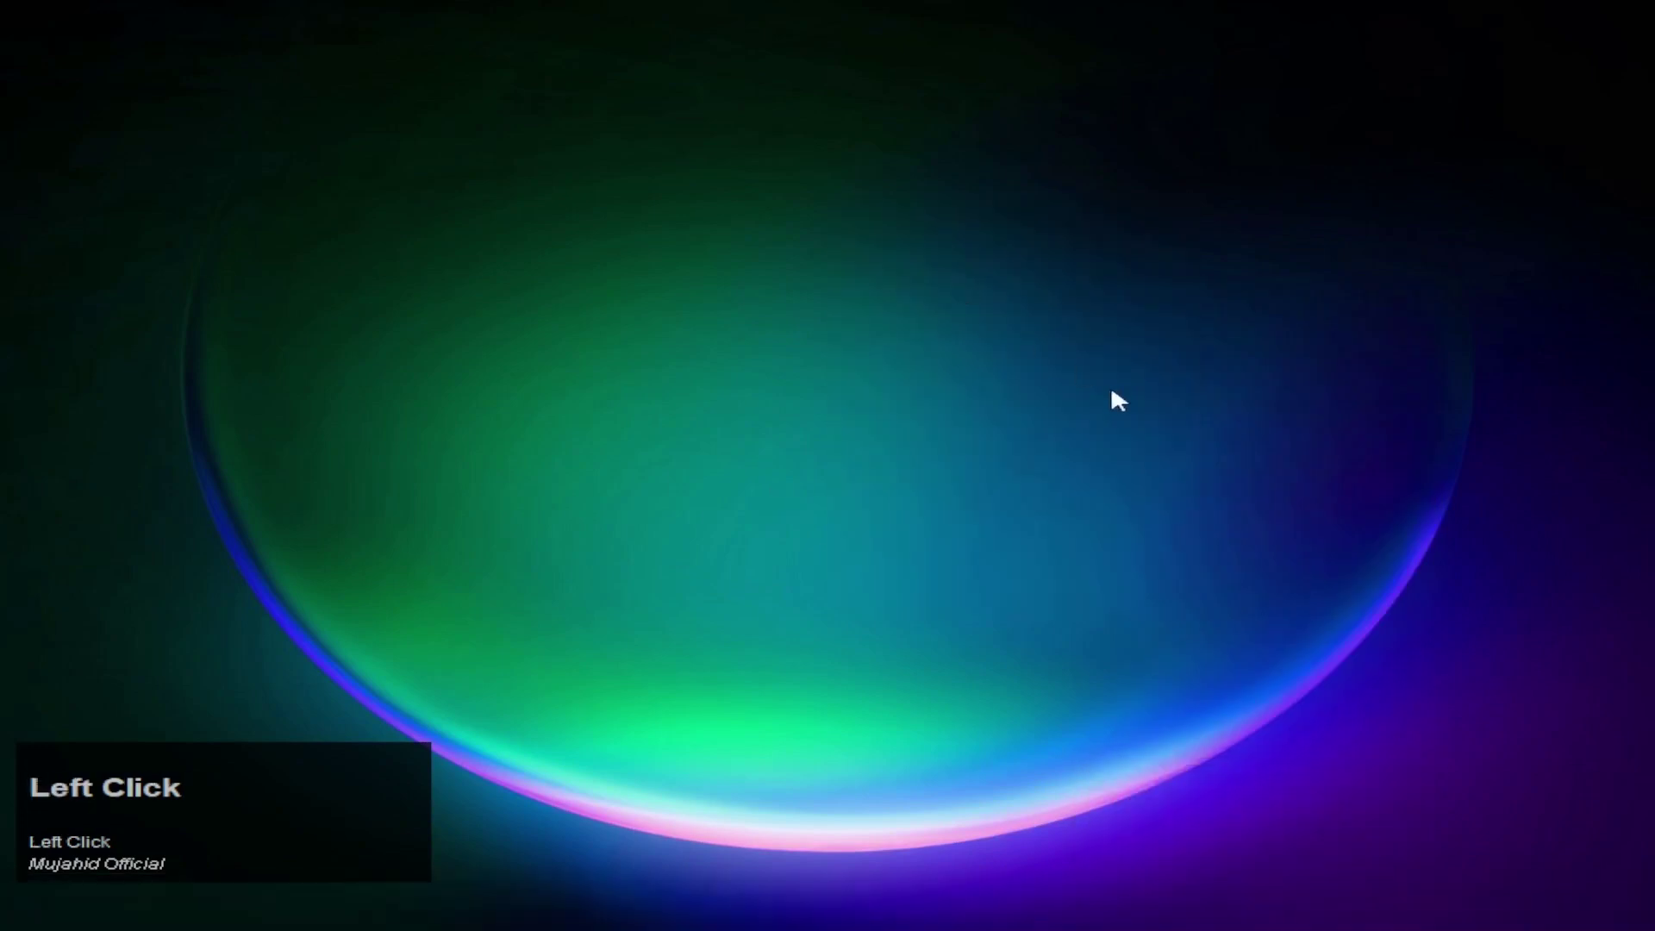
{"action": "type", "text": "hjgfh"}
Open and dismiss the desktop shortcut menu twice, leaving the magenta wallpaper showing
{"action": "right_click", "coordinate": [988, 119]}
{"action": "left_click", "coordinate": [1049, 220]}
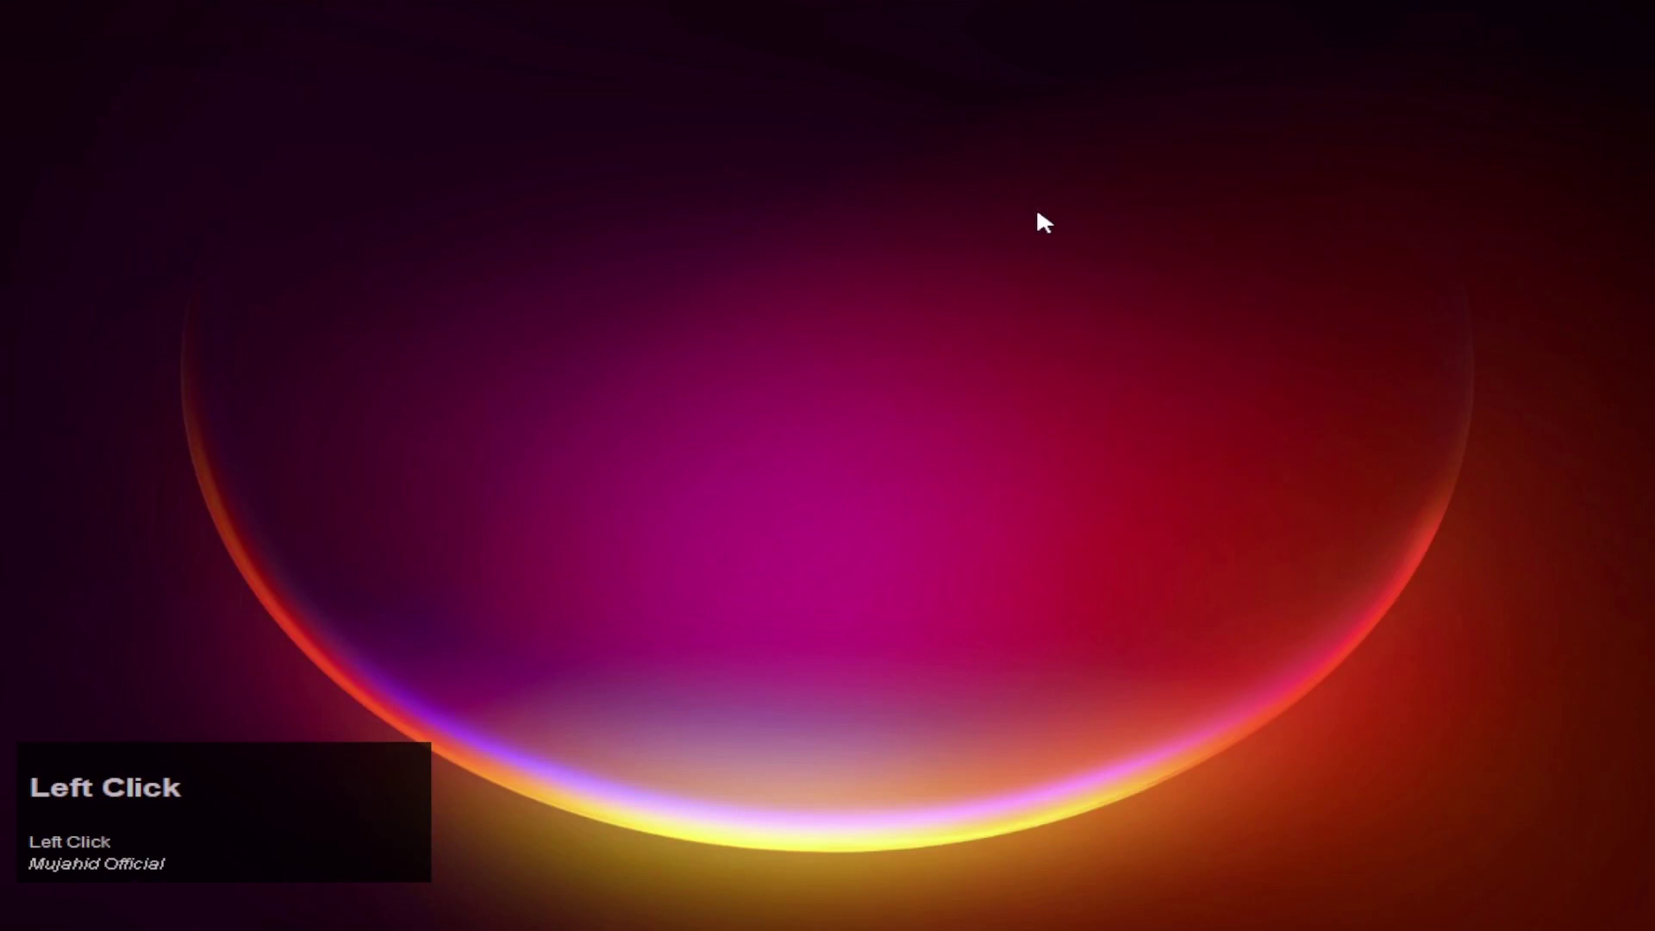
{"action": "left_click", "coordinate": [1156, 233]}
{"action": "right_click", "coordinate": [1132, 175]}
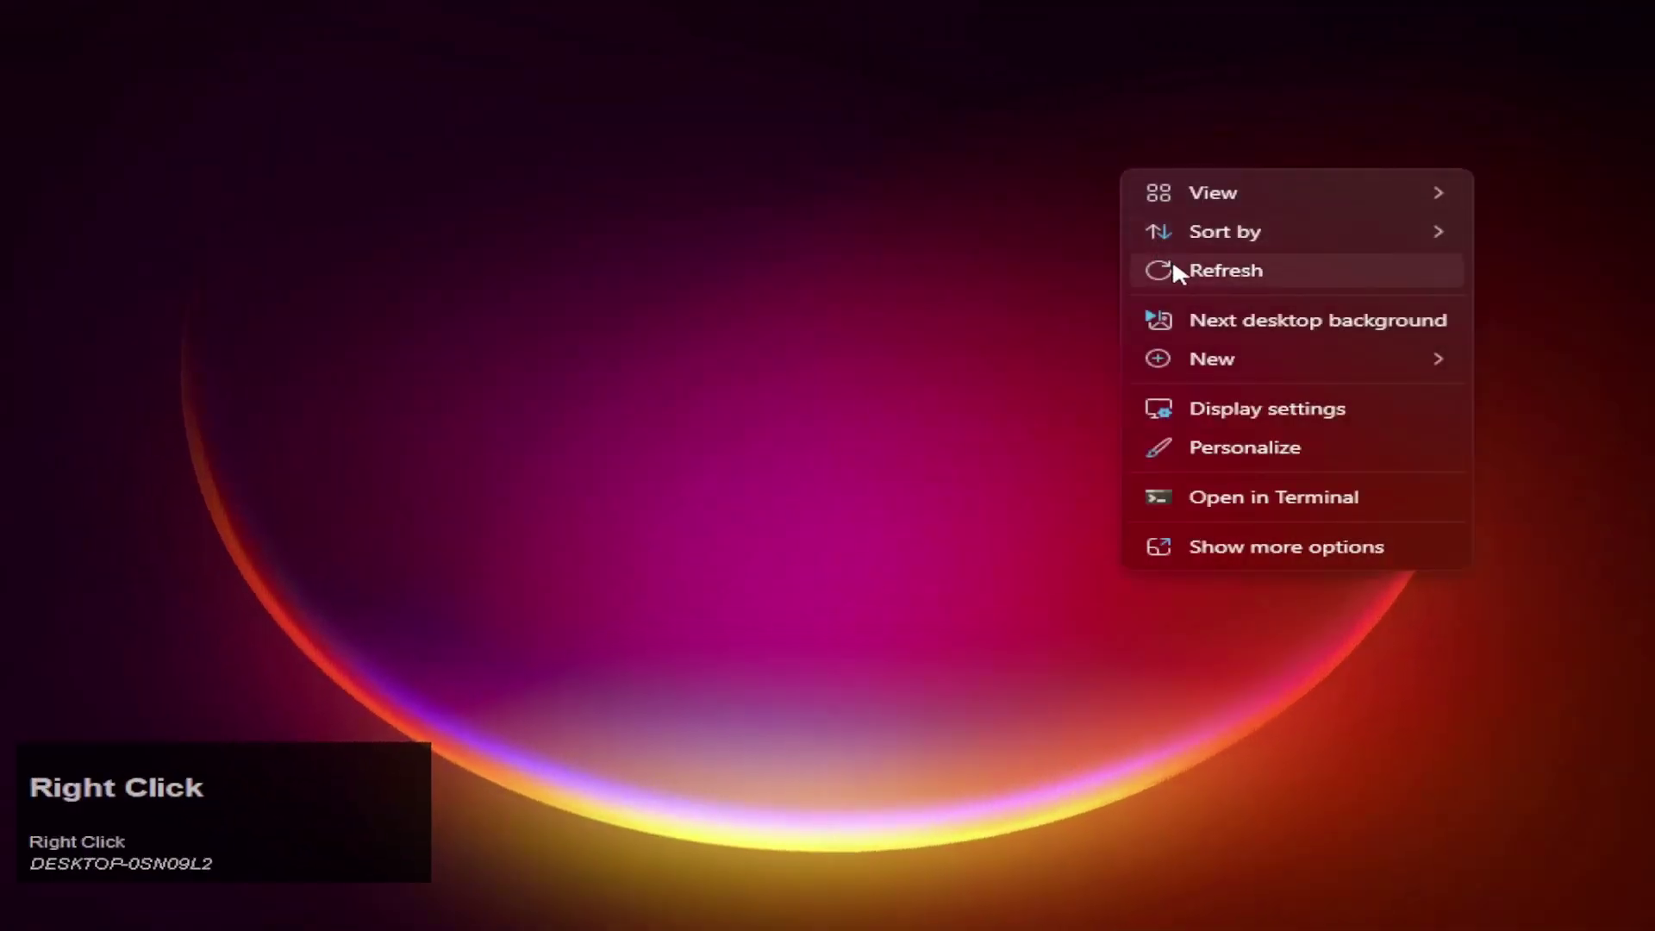
{"action": "left_click", "coordinate": [1184, 271]}
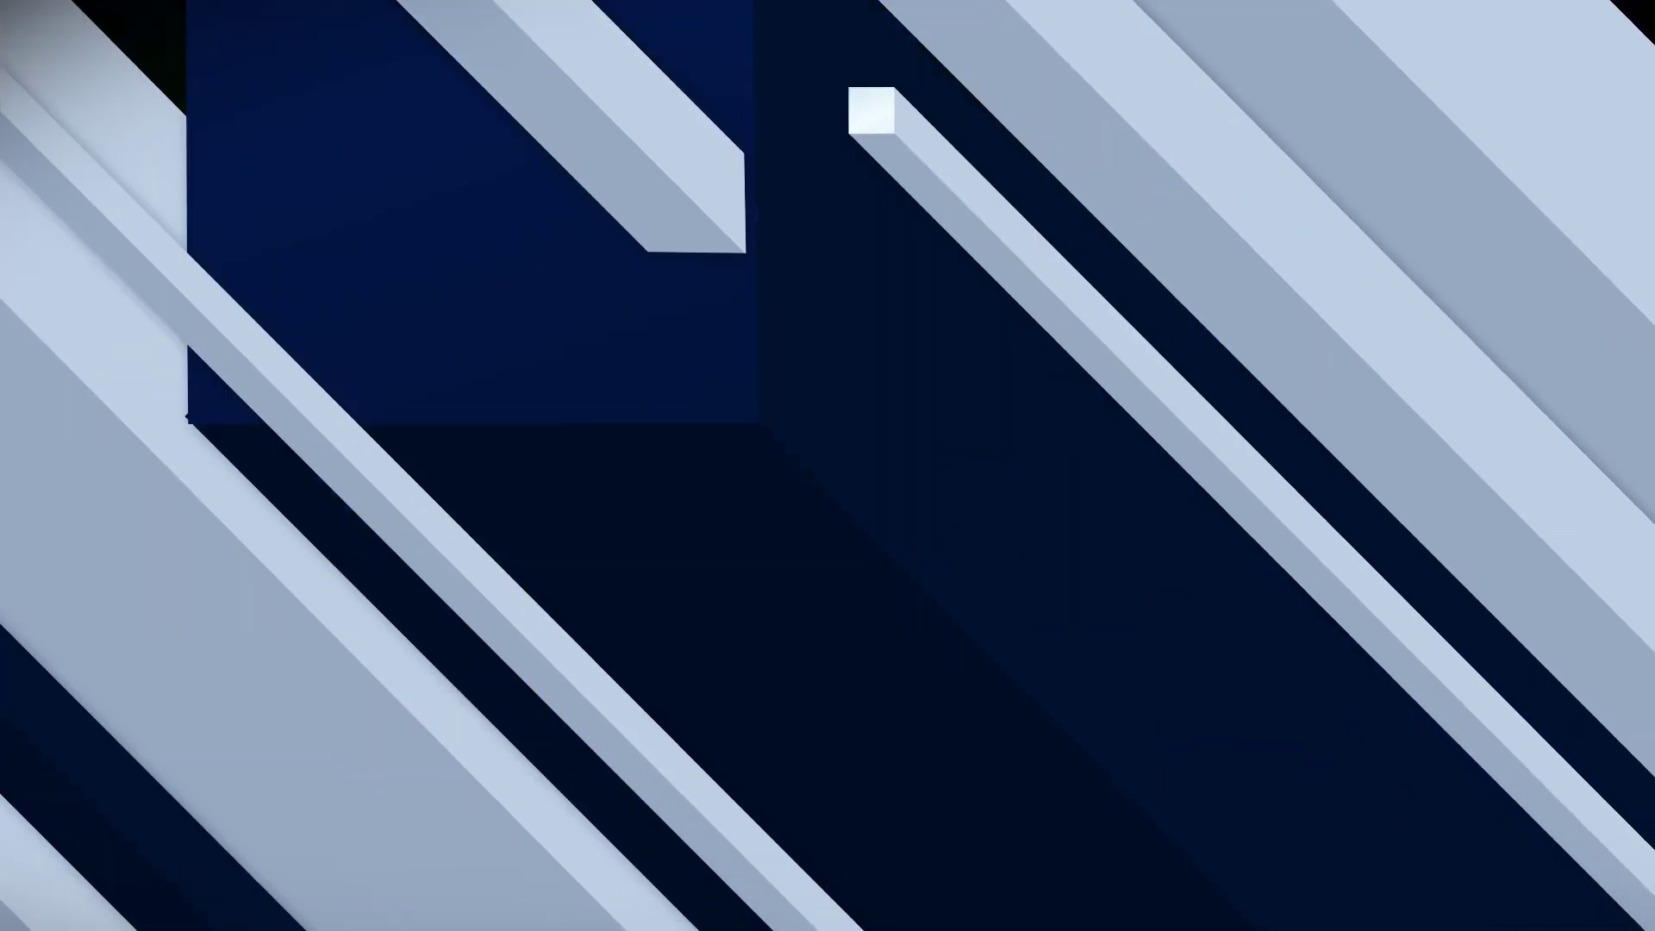
{"action": "key", "text": "Return"}
{"action": "left_click", "coordinate": [1102, 214]}
{"action": "right_click", "coordinate": [889, 106]}
{"action": "left_click", "coordinate": [1019, 235]}
{"action": "right_click", "coordinate": [1040, 228]}
{"action": "left_click", "coordinate": [1135, 324]}
{"action": "key", "text": "End"}
{"action": "key", "text": "Home"}
{"action": "key", "text": "Page_Down"}
{"action": "key", "text": "Page_Up"}
{"action": "double_click", "coordinate": [1109, 297]}
{"action": "key", "text": "Num_Lock"}
{"action": "key", "text": "Num_Lock"}
{"action": "left_click", "coordinate": [1107, 297]}
{"action": "key", "text": "Num_Lock"}
{"action": "key", "text": "Scroll_Lock"}
{"action": "right_click", "coordinate": [1071, 238]}
{"action": "left_click", "coordinate": [1158, 337]}
{"action": "key", "text": "Caps_Lock"}
{"action": "right_click", "coordinate": [1071, 220]}
{"action": "left_click", "coordinate": [1155, 338]}
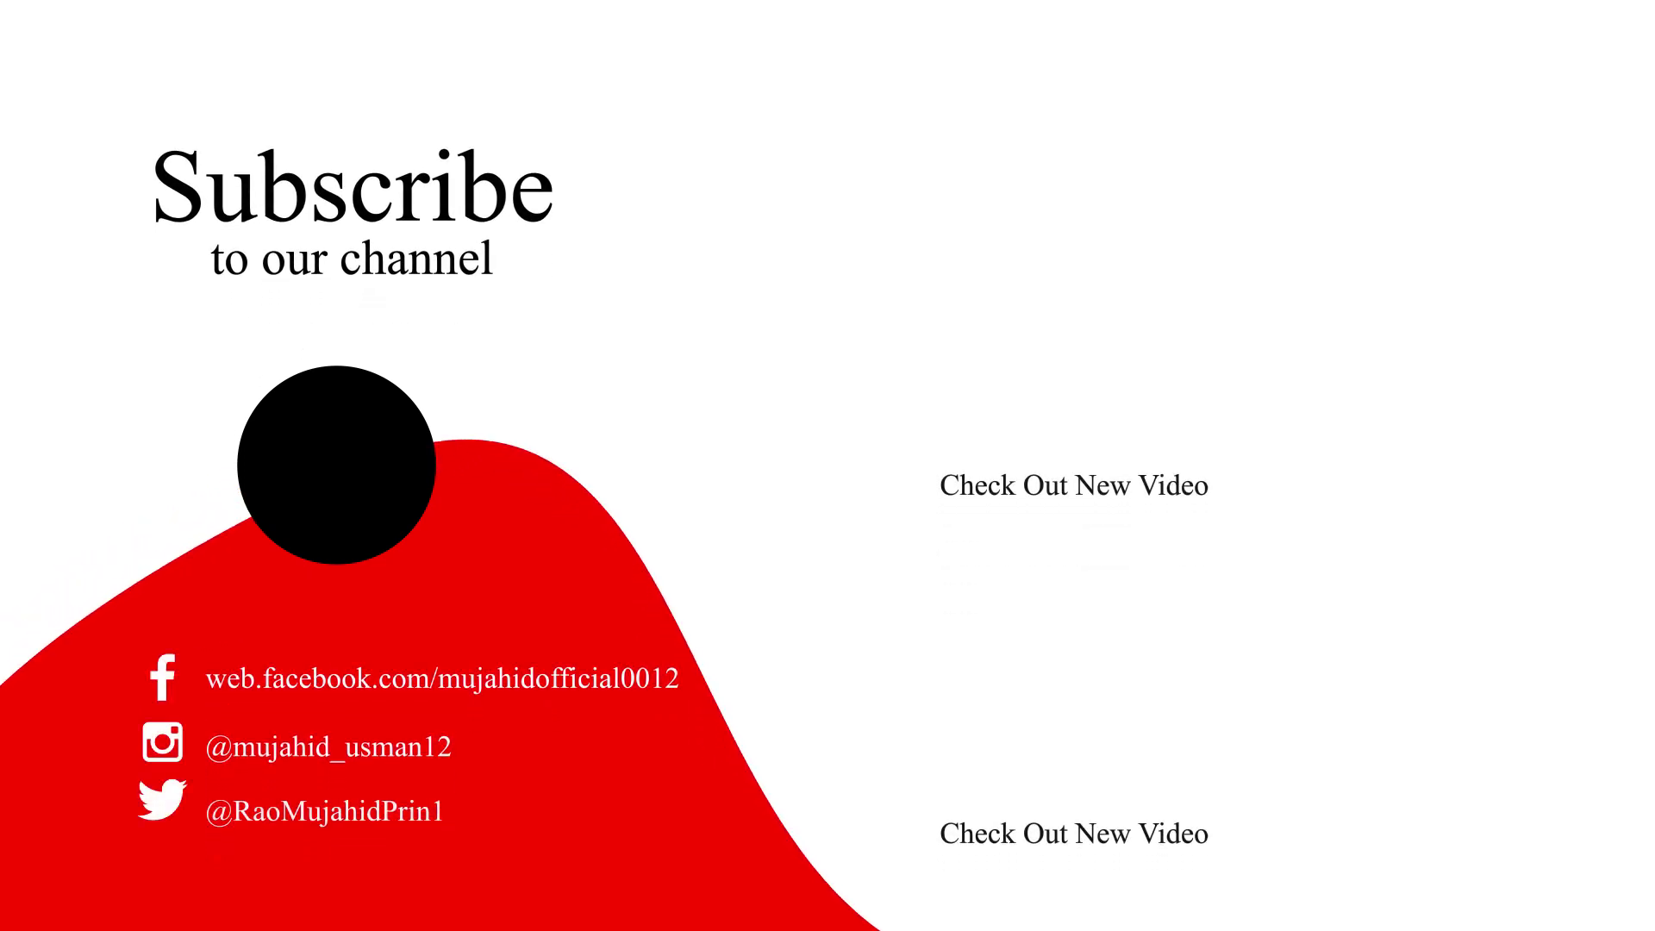